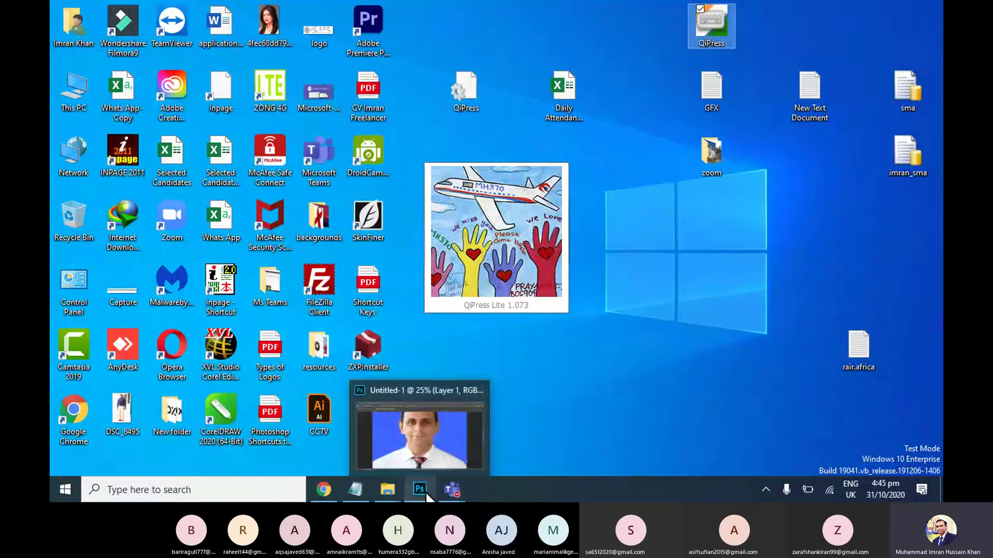
- Return to the cut-out portrait document and bring the top of the head into view
click(703, 31)
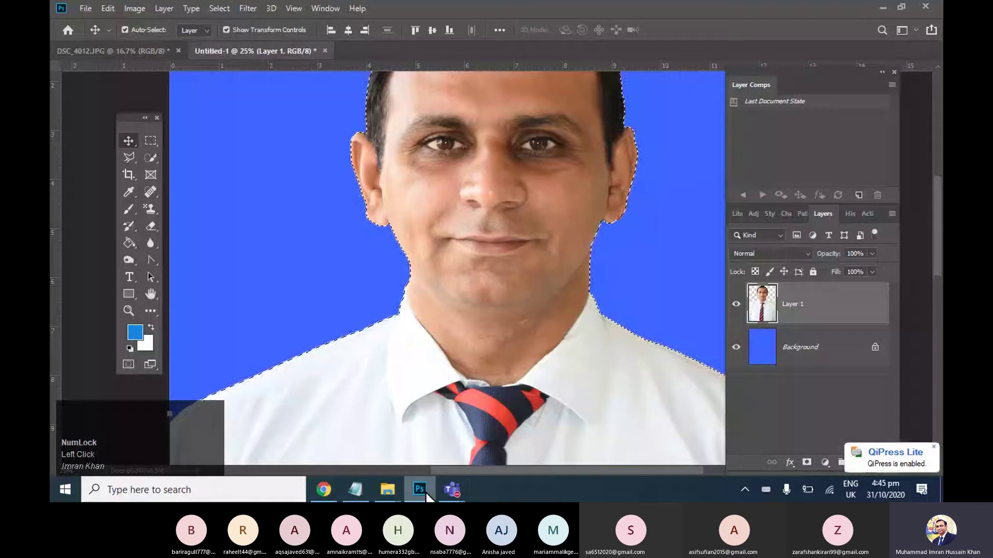
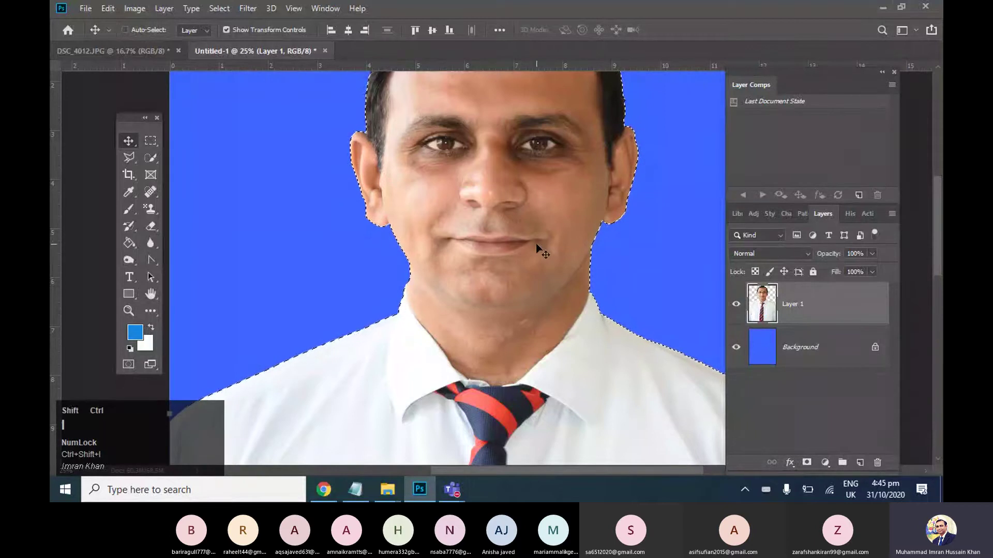
key(Delete)
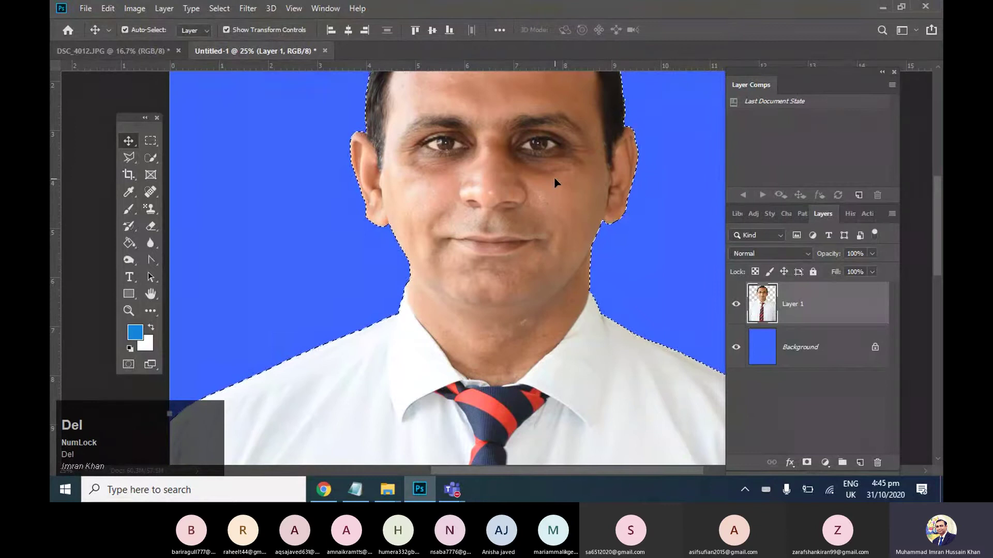
key(ctrl+shift+i)
key(space)
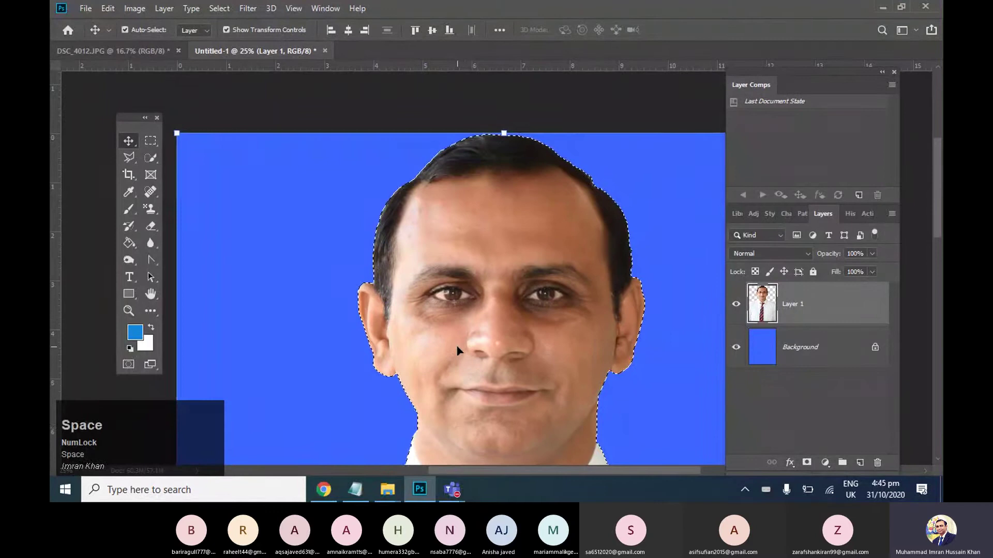
- Zoom in progressively on the face until the ear edge fills the view
key(ctrl+=)
key(space)
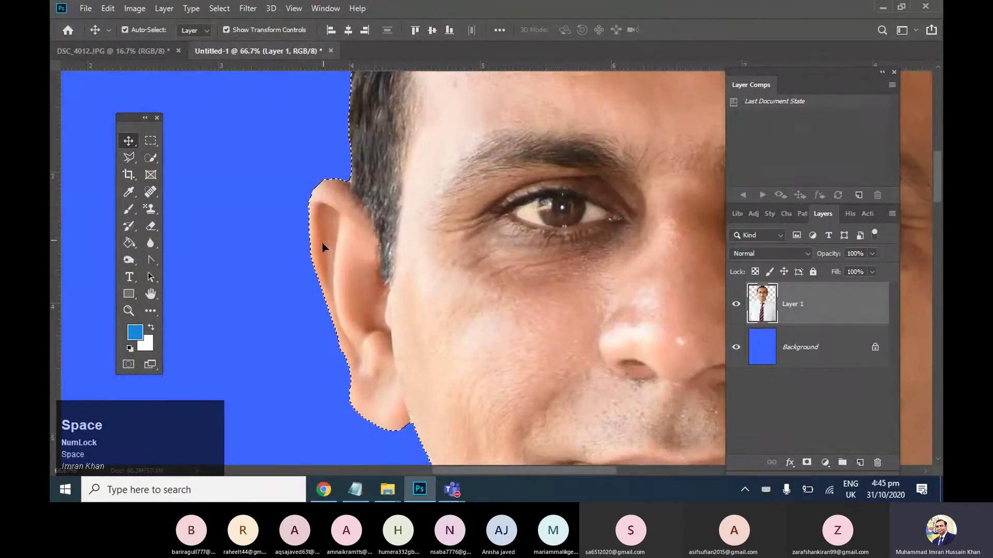
key(ctrl+d)
key(space)
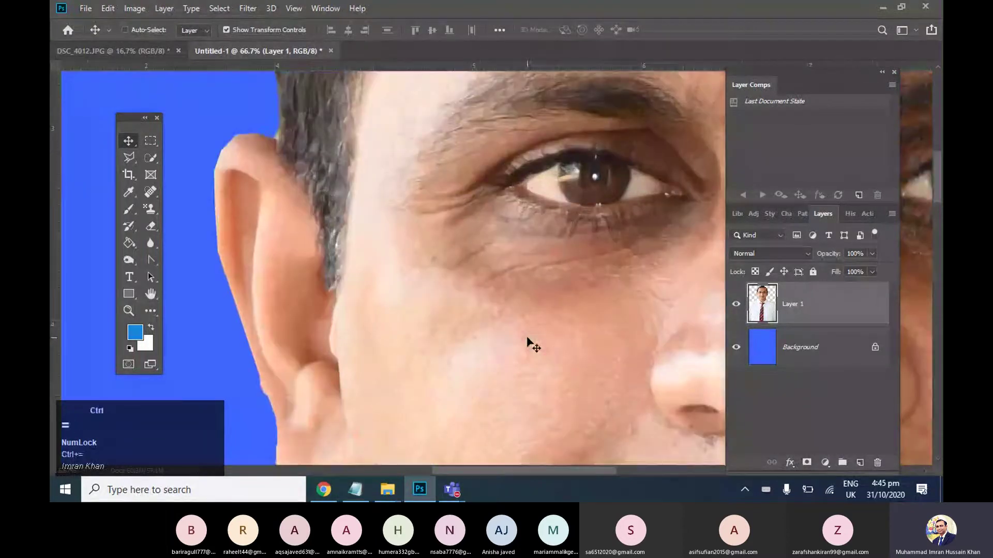
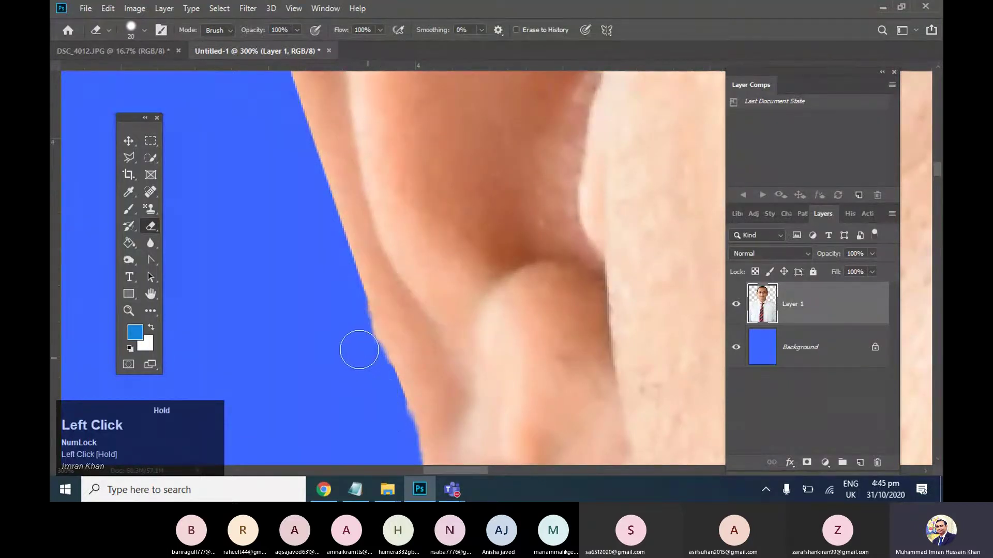
- Pan along the ear's edge while erasing stray fringe pixels
key(space)
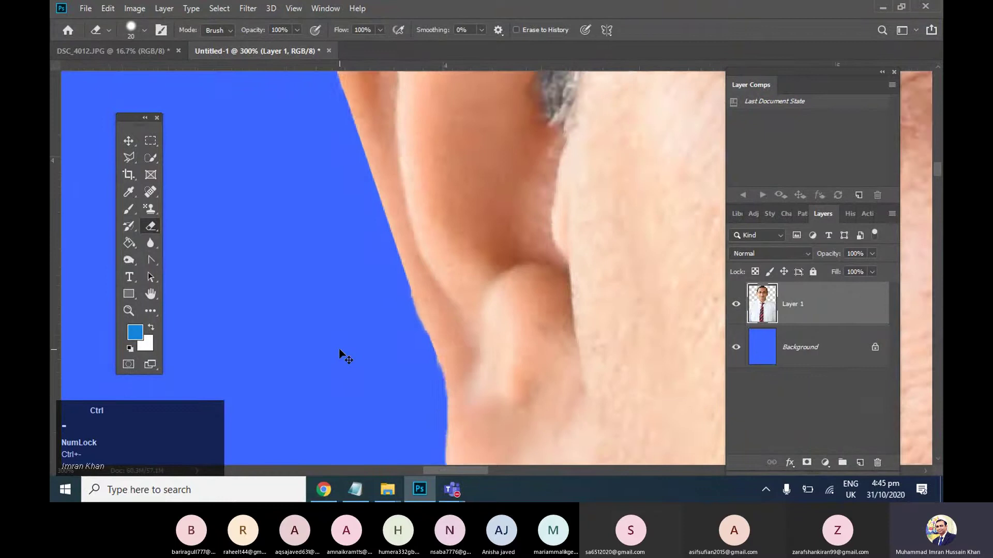
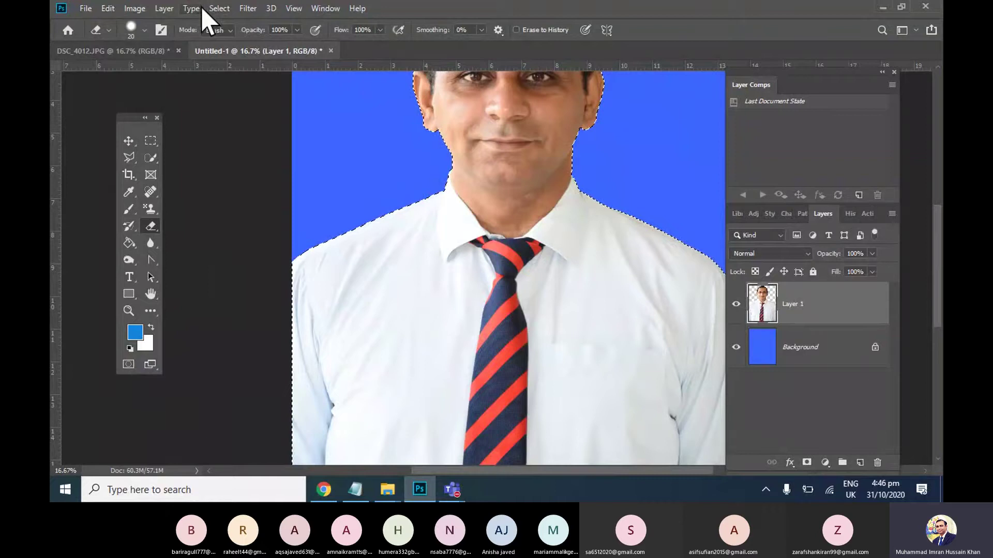
- Defringe the portrait layer by 4 pixels via Layer > Matting, then view the whole photo
click(186, 18)
scroll(down, 3)
key(Escape)
click(791, 359)
key(ctrl+d)
click(770, 304)
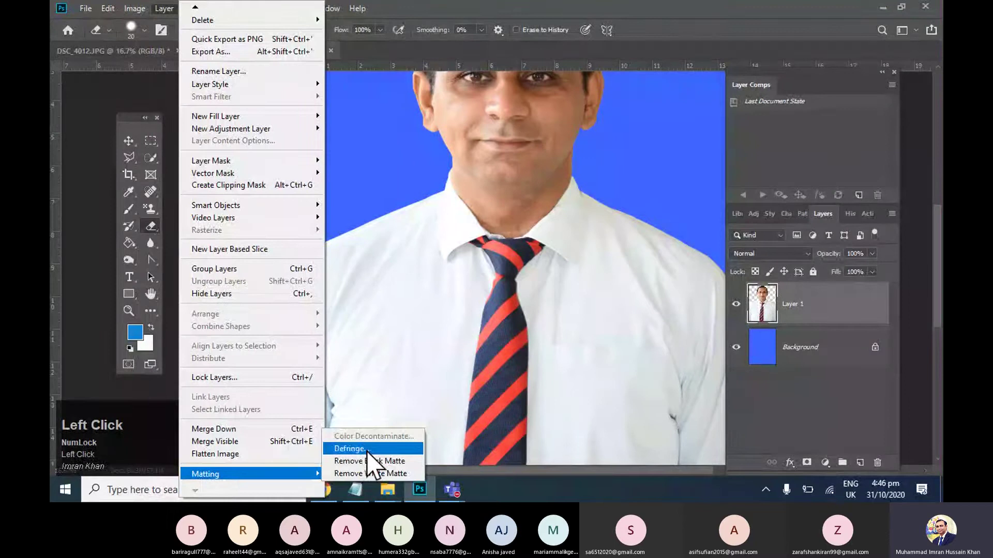
scroll(down, 3)
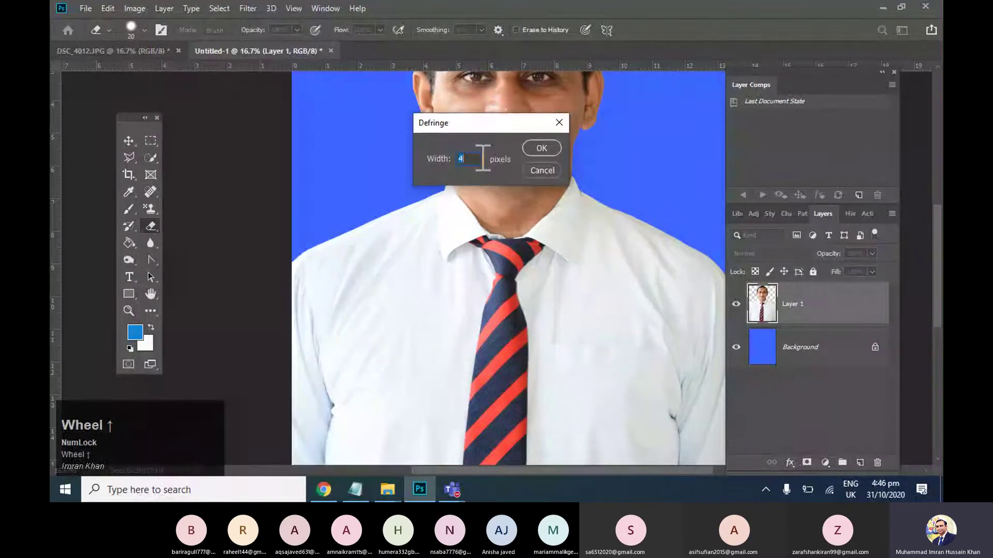
click(541, 163)
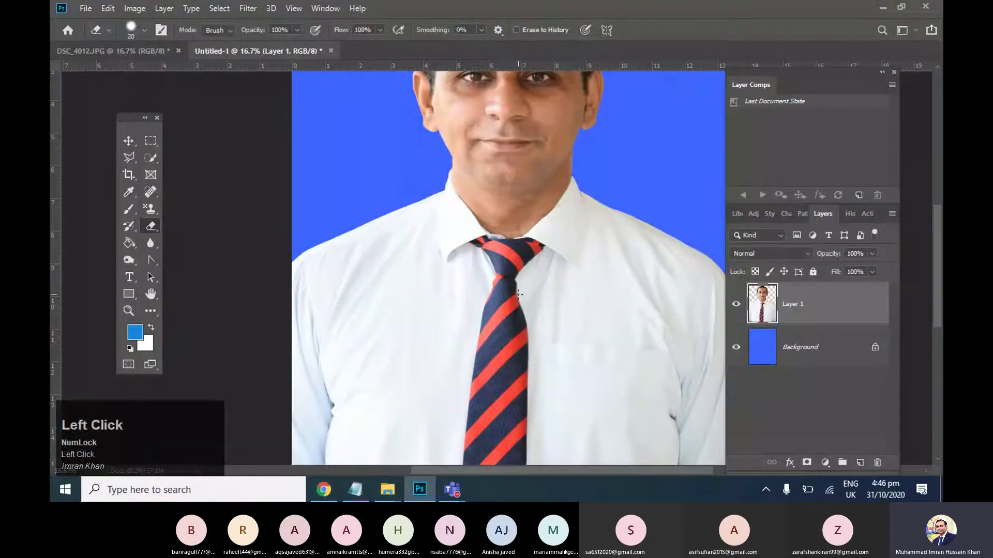
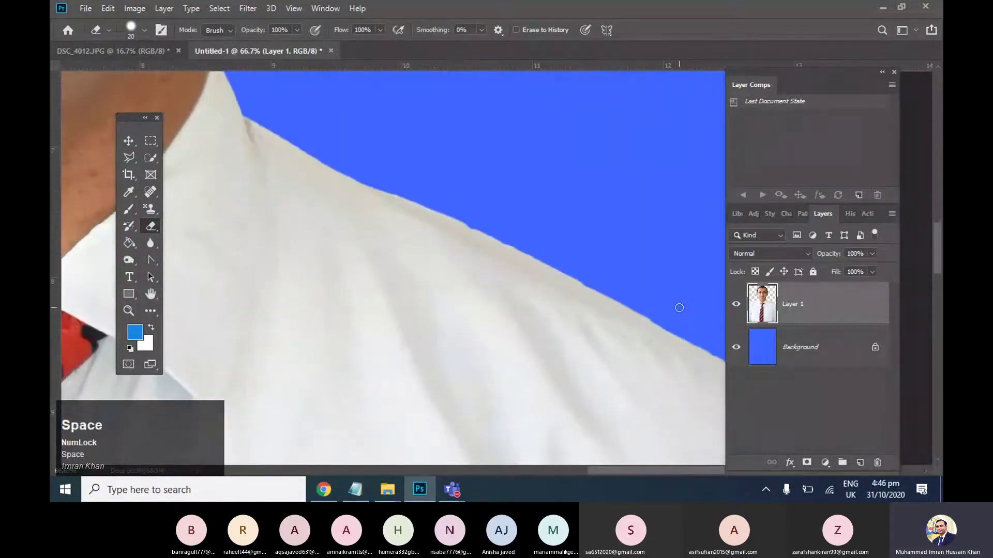
key(ctrl+-)
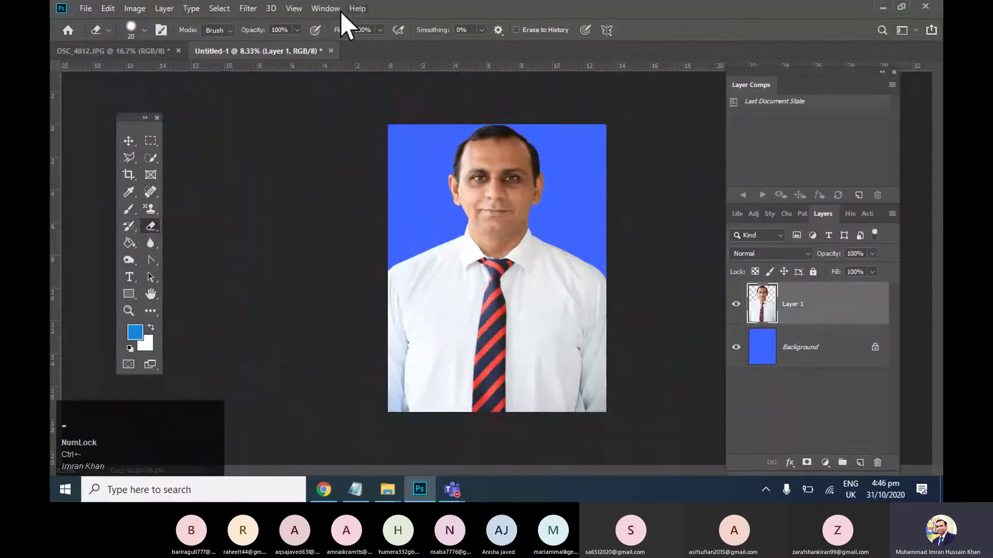
- Switch to the Move tool and zoom in on the face and shirt
click(142, 157)
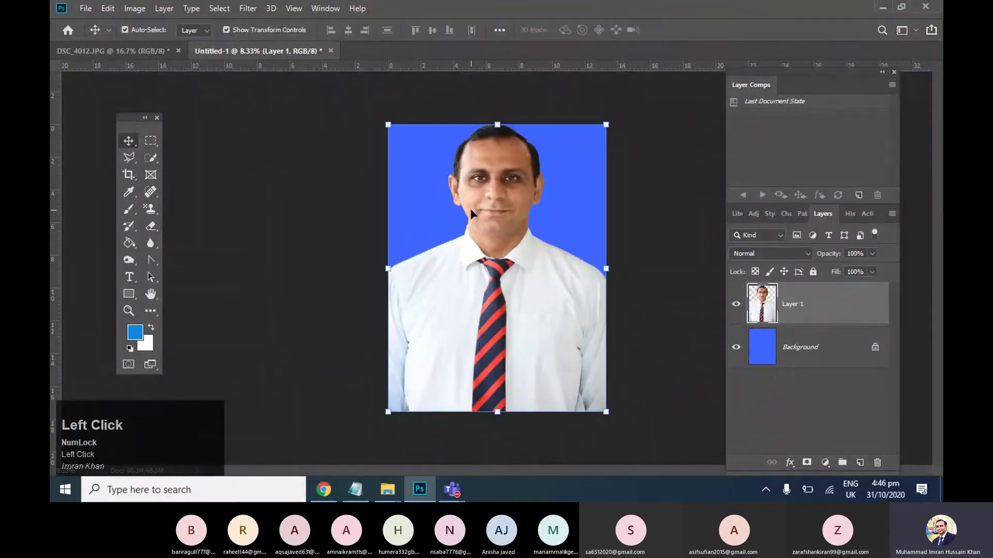
key(space)
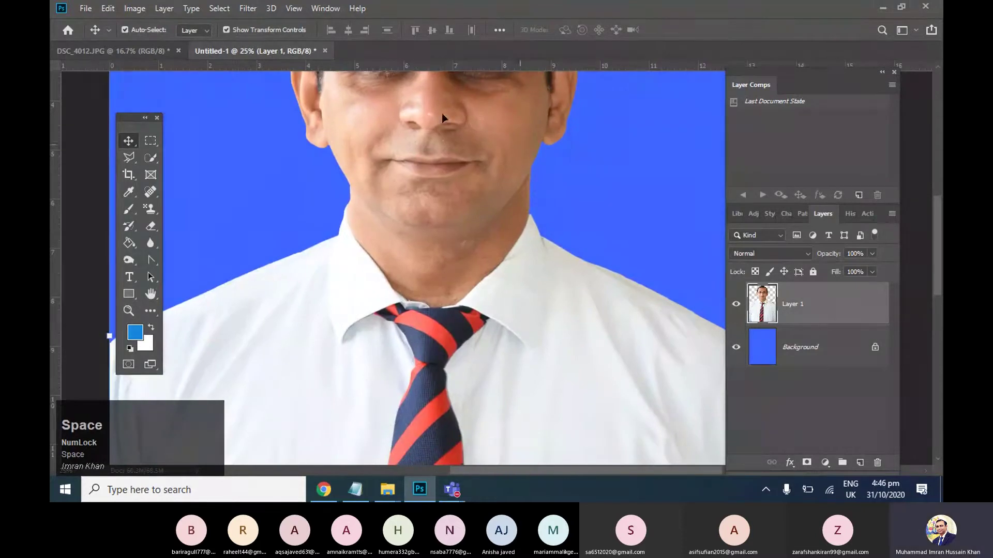
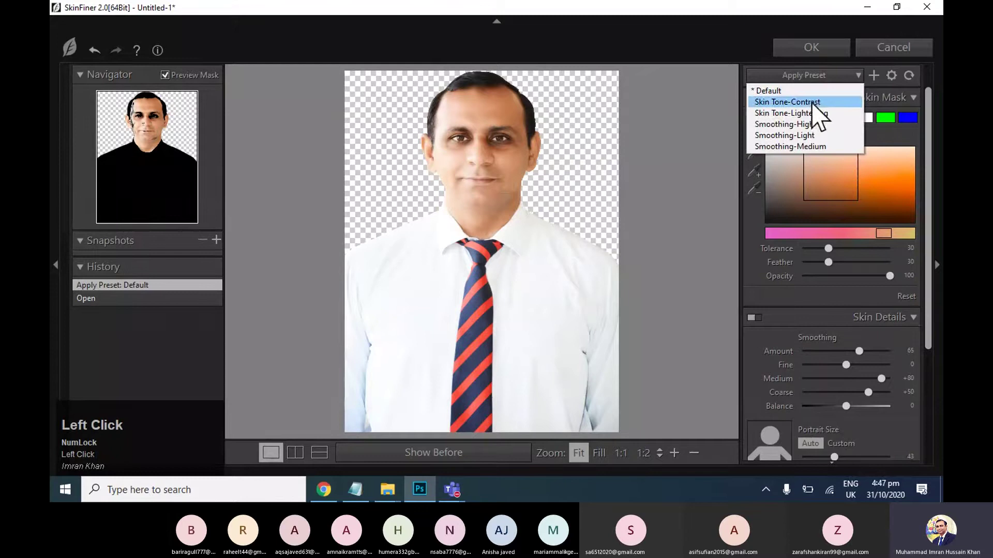
- Choose a SkinFiner retouching preset and preview the skin mask
click(819, 136)
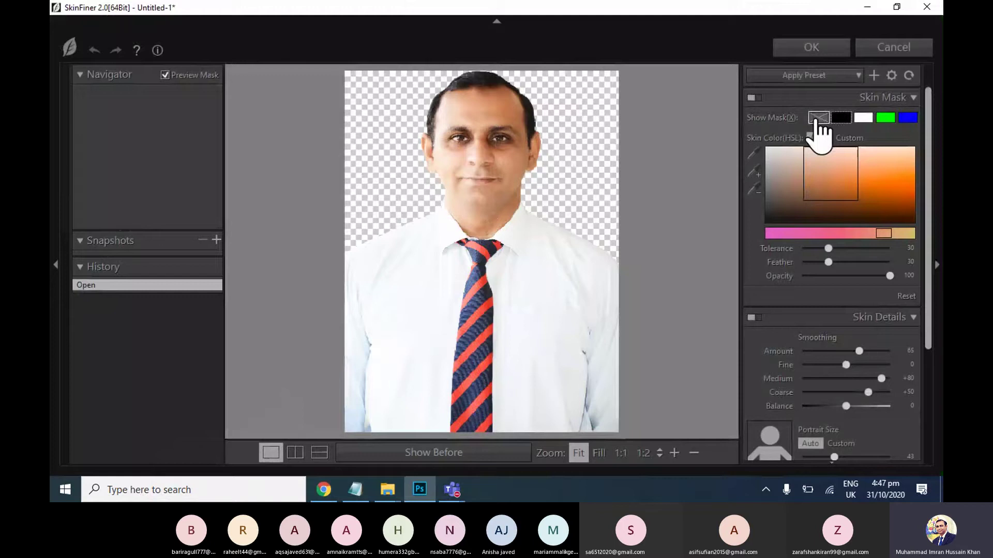
click(828, 247)
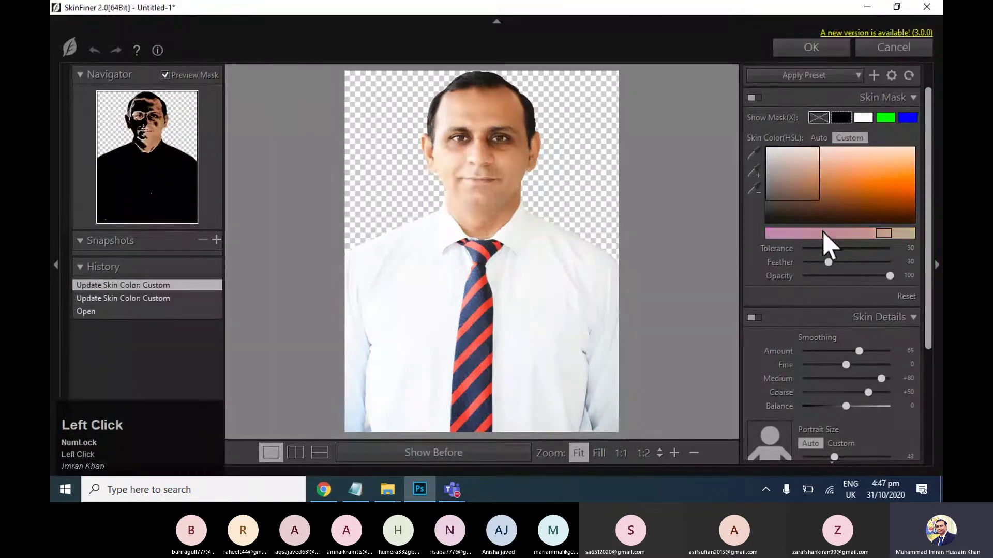
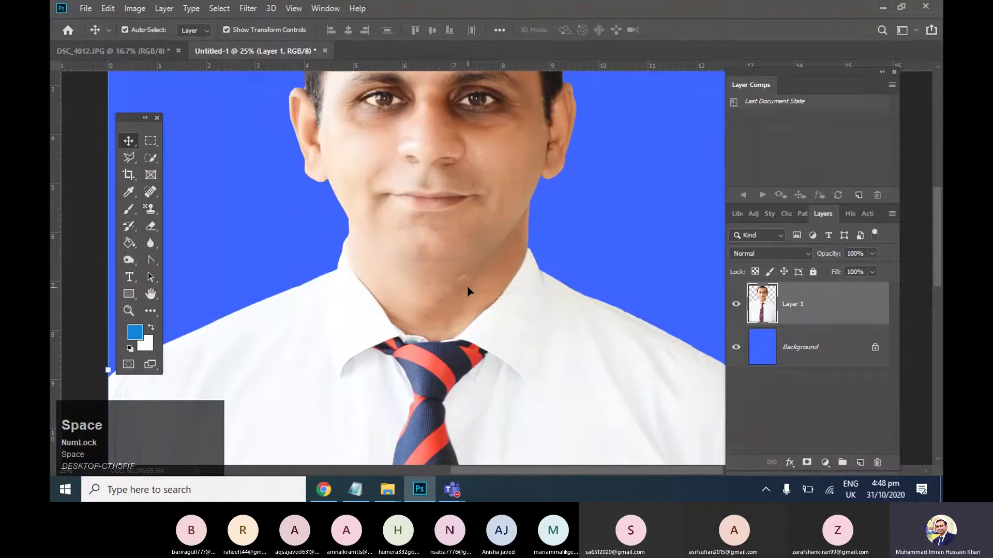
- Pick the Spot Healing Brush, view the whole canvas and select Layer 1 for moving
click(154, 211)
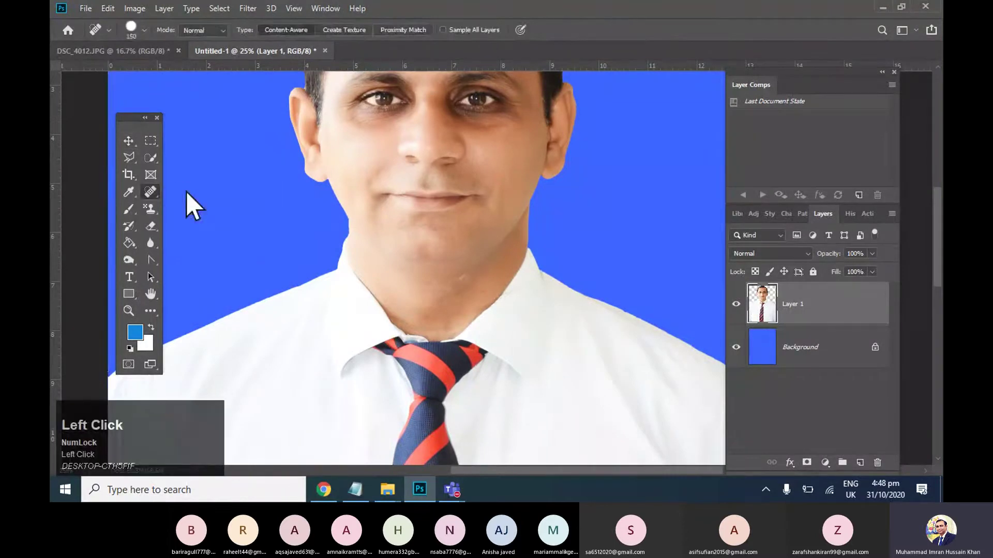
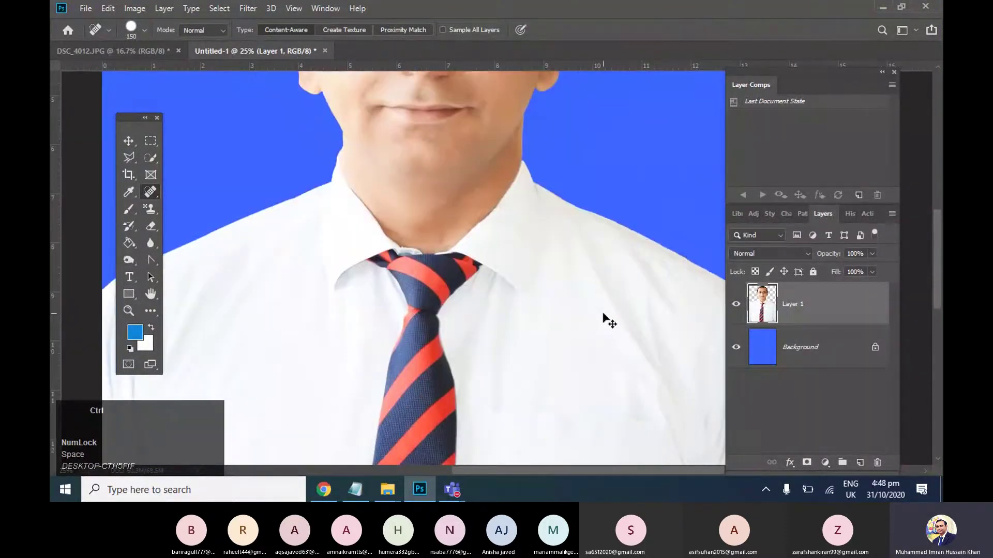
key(ctrl+-)
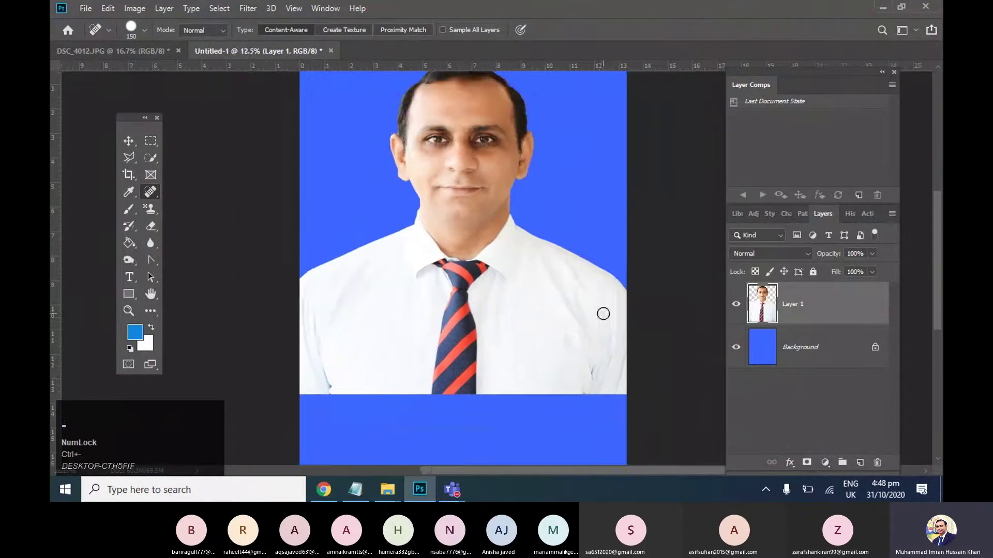
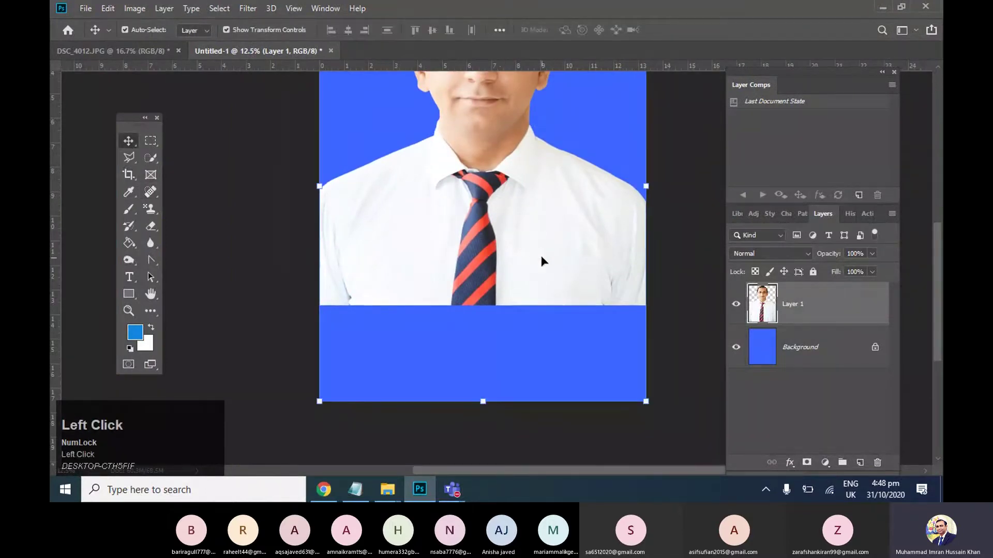
key(ctrl+-)
key(ctrl+=)
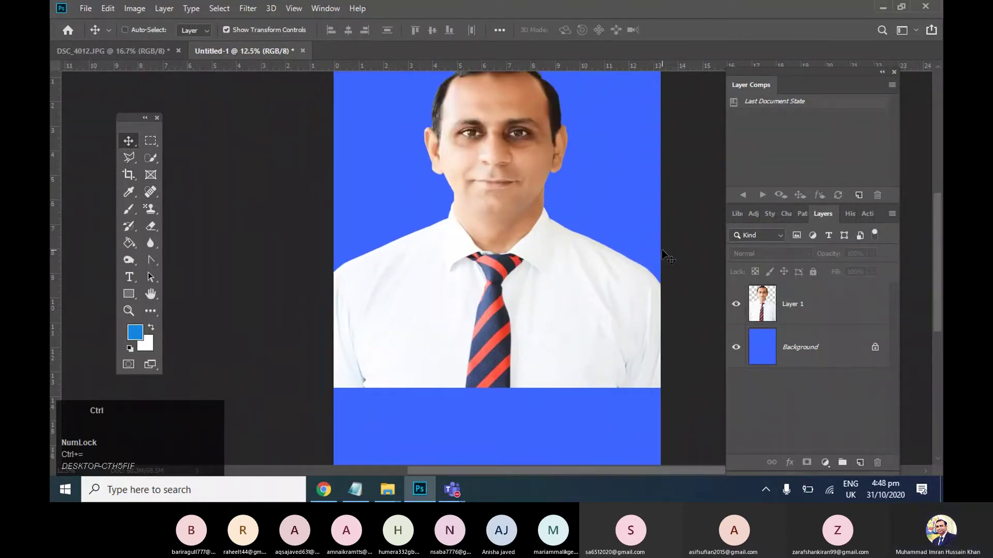
scroll(down, 3)
click(706, 298)
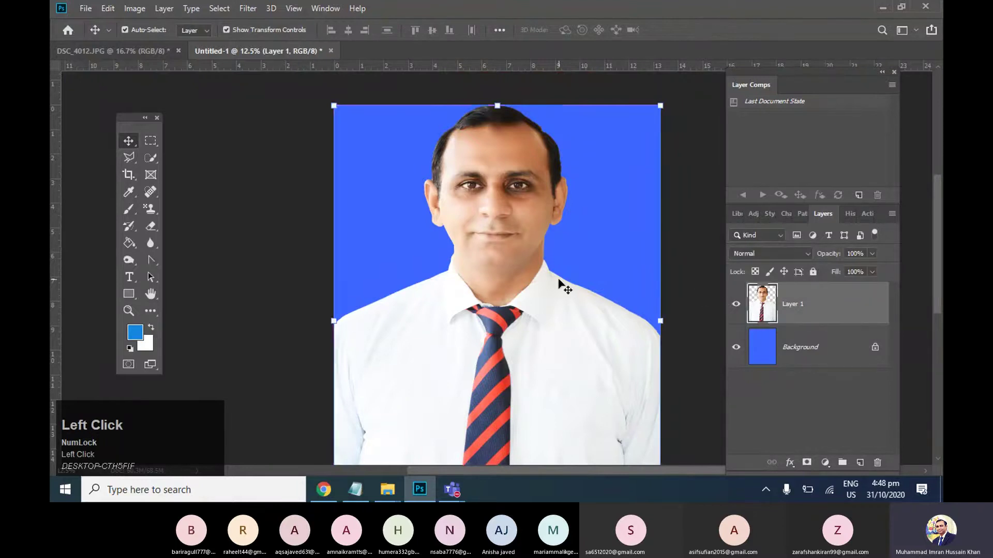
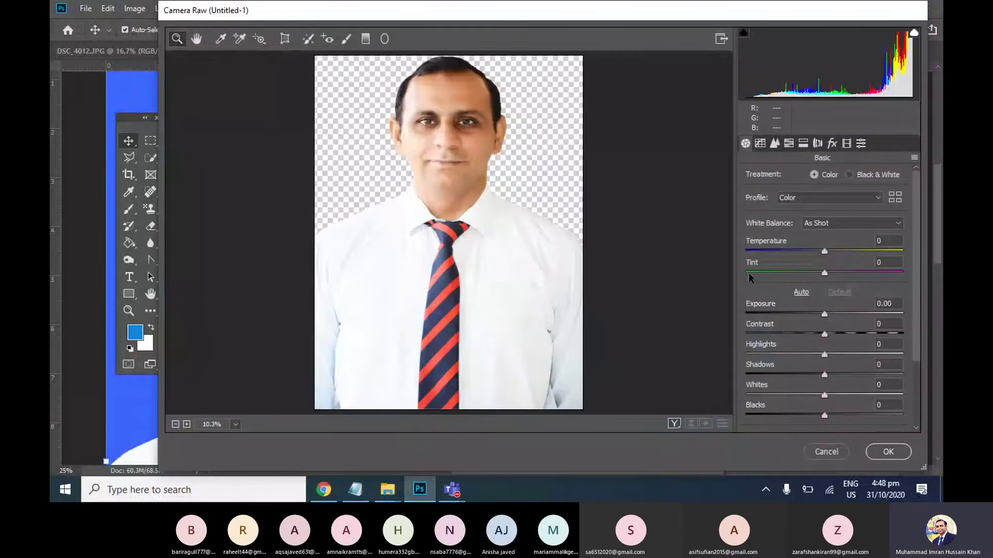
- Drag a Basic panel slider in Camera Raw to adjust the portrait's tone
drag(832, 257, 881, 459)
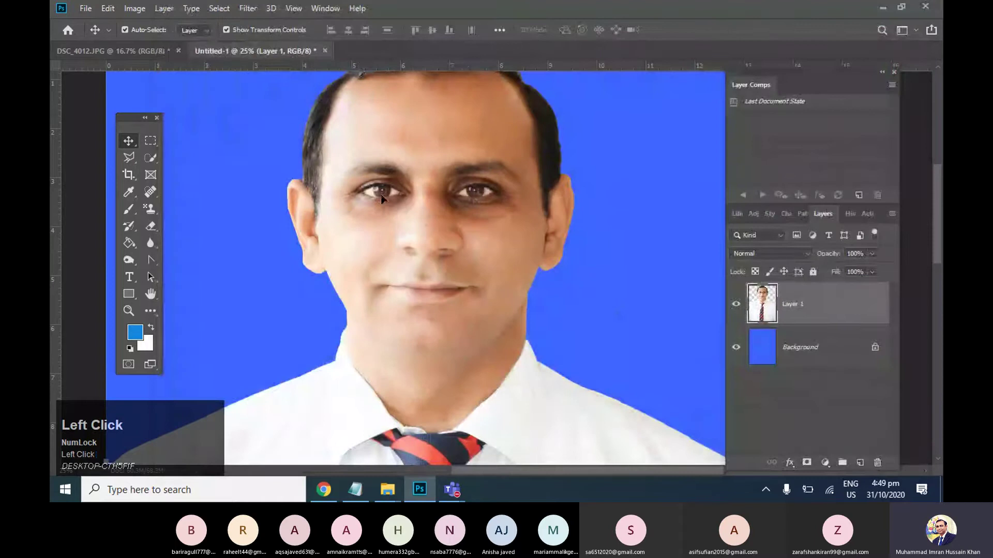
- Browse the Sponge and Dodge tool groups and start lightening tones across the face
key(space)
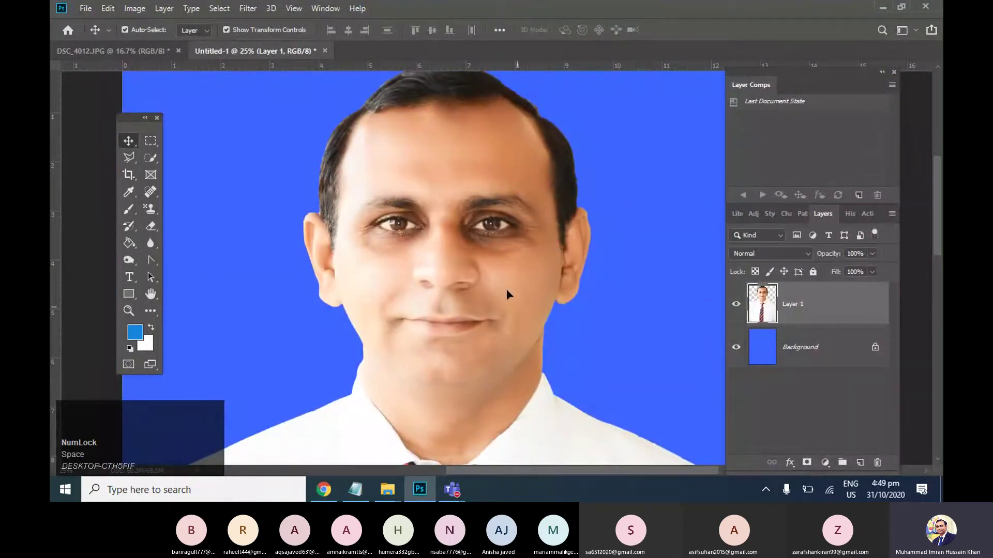
drag(139, 242, 142, 259)
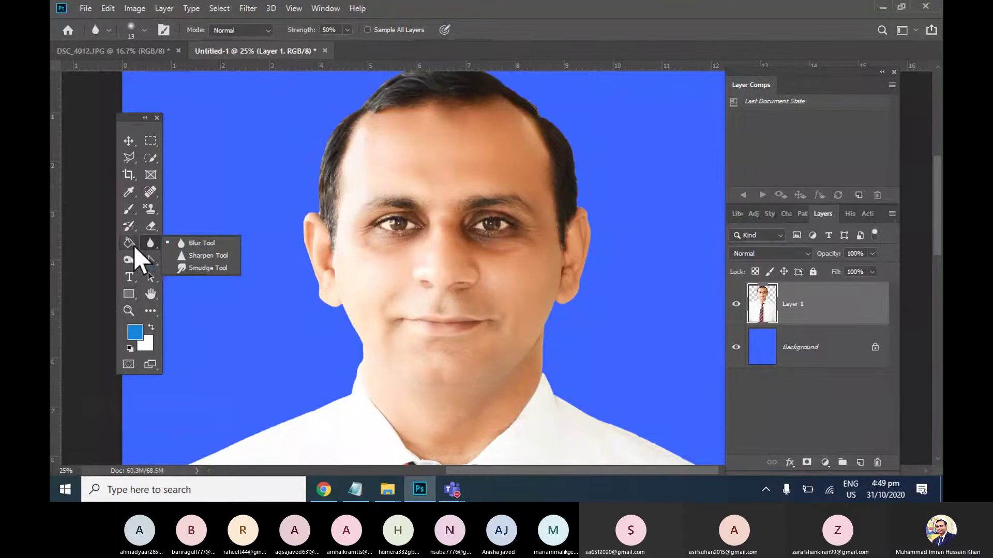
drag(141, 270, 196, 284)
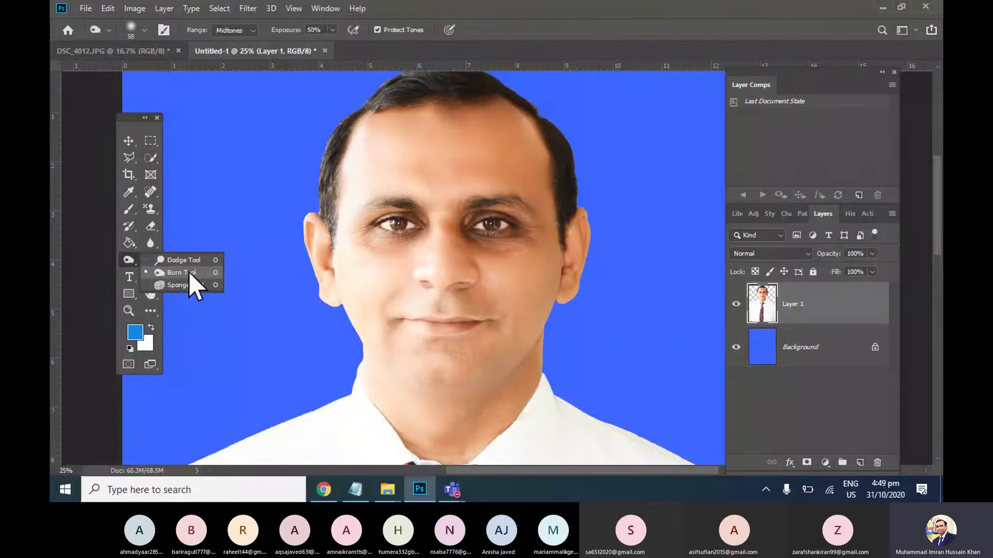
click(200, 275)
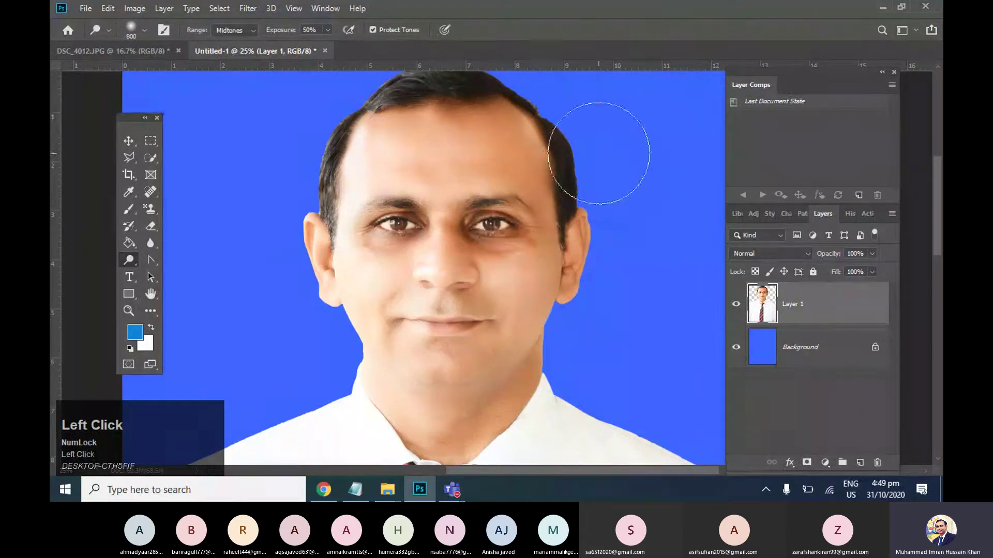
drag(138, 277, 169, 283)
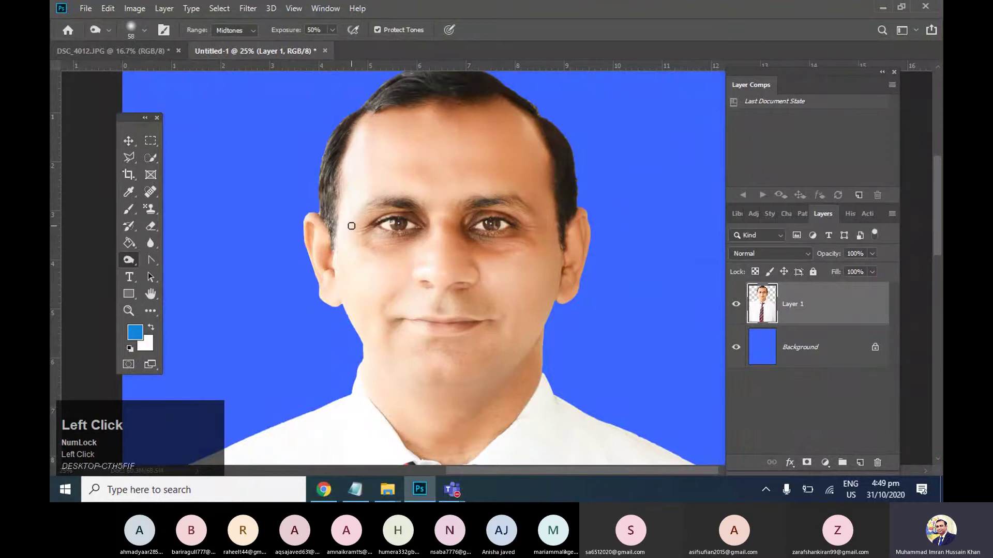
- Enlarge the Dodge brush several sizes to cover the face broadly
key(])
key(])
key(])
key(])
key(])
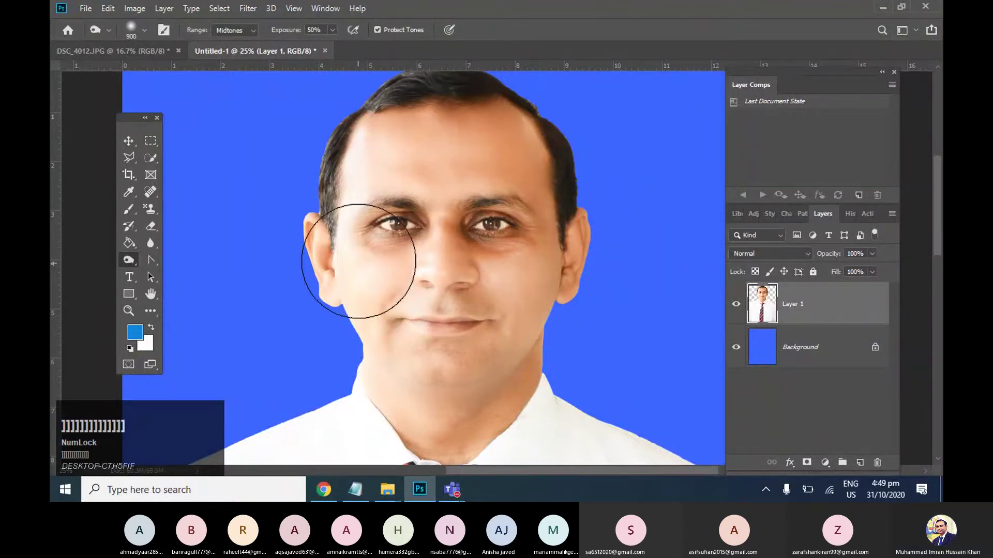
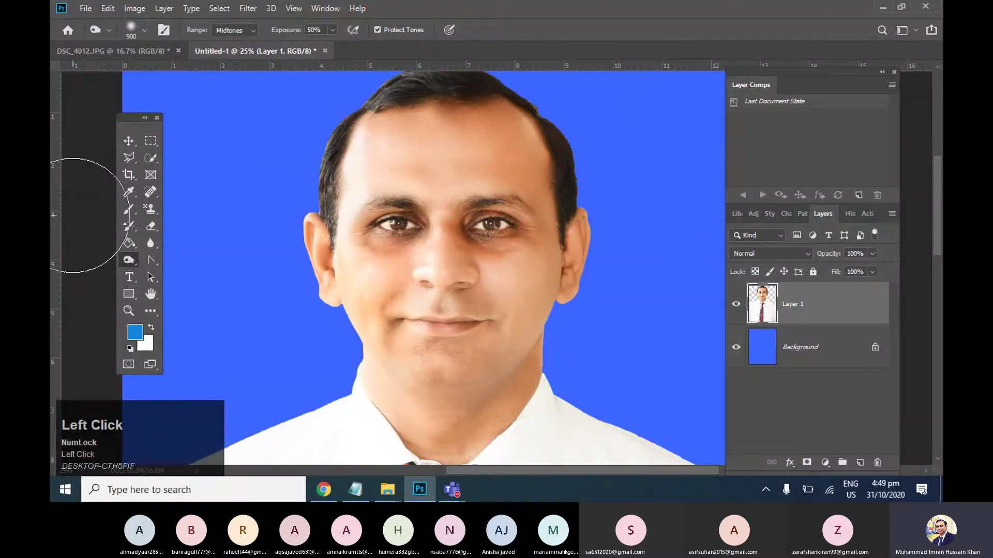
- Free-transform Layer 1, stretching the portrait past the bottom edge so no blue strip remains
key(ctrl+-)
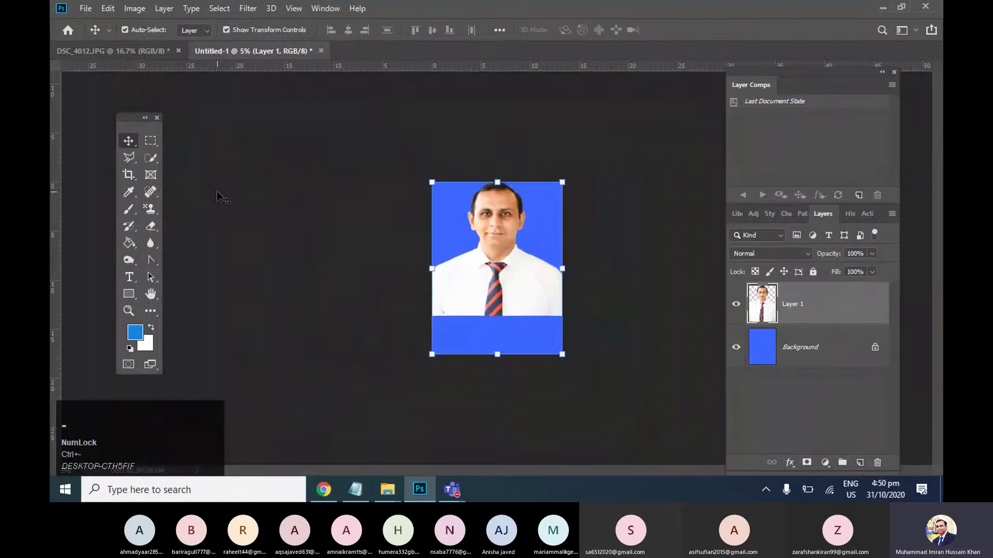
click(506, 185)
key(ctrl+z)
drag(635, 286, 642, 284)
drag(507, 193, 643, 283)
key(ctrl+=)
key(ctrl+-)
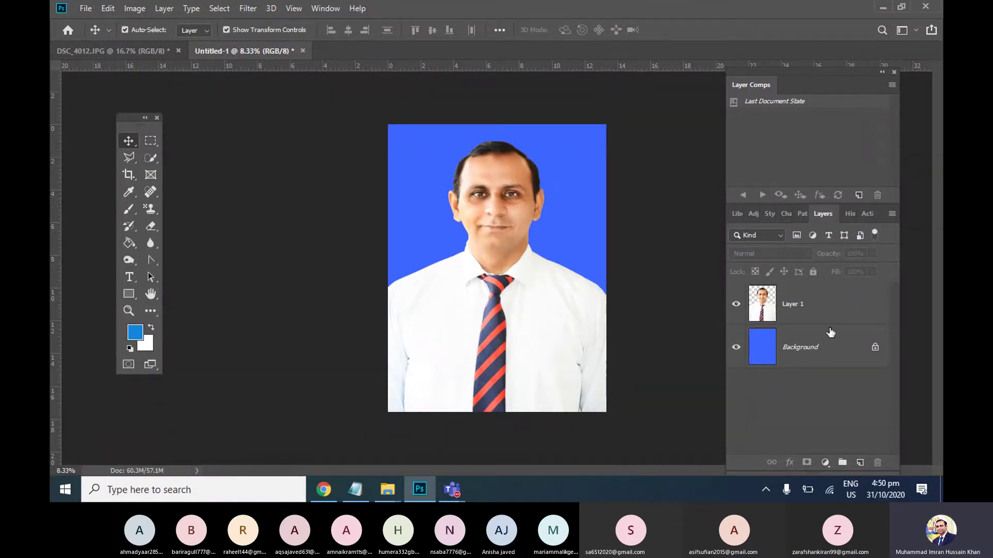
- Select the portrait and background layers and start saving the document under a new name
click(830, 326)
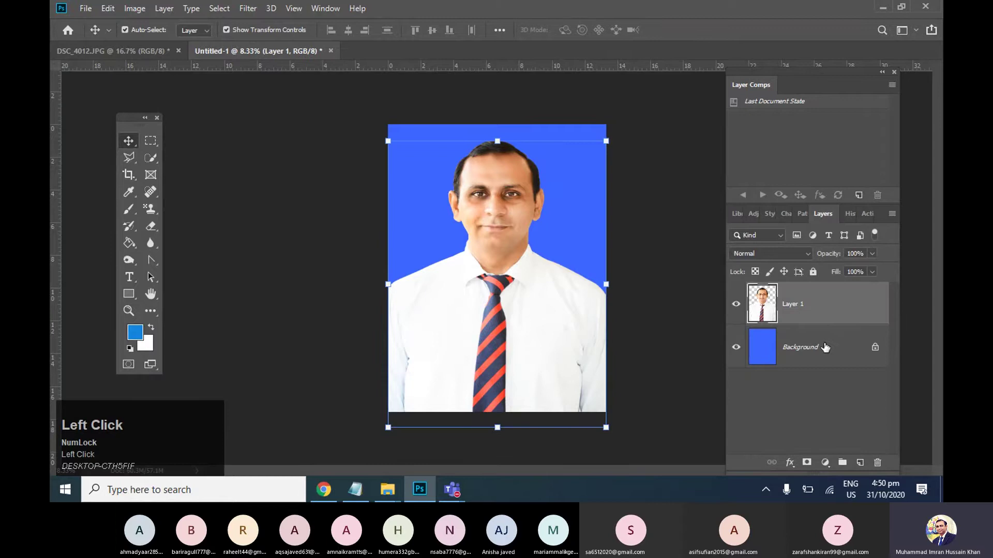
click(716, 313)
key(ctrl+s)
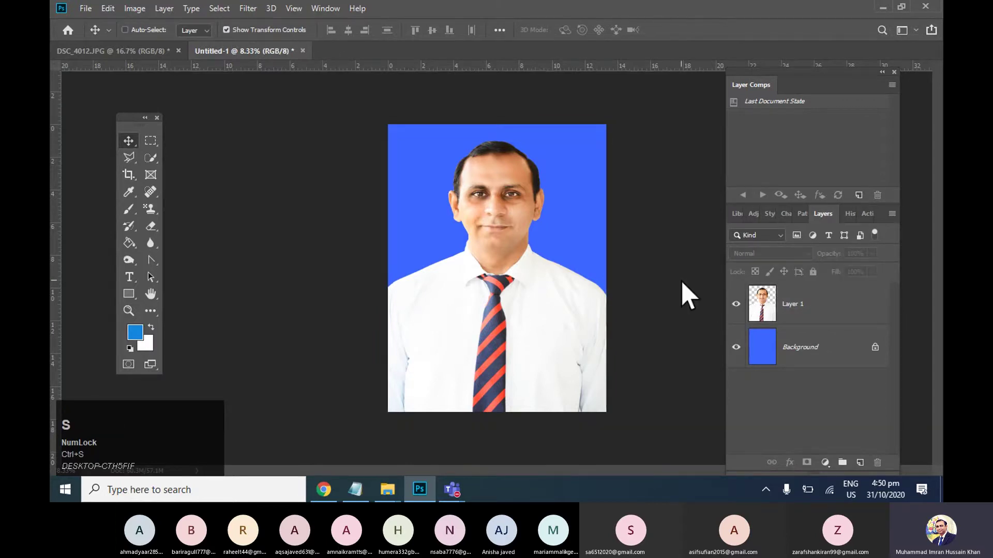
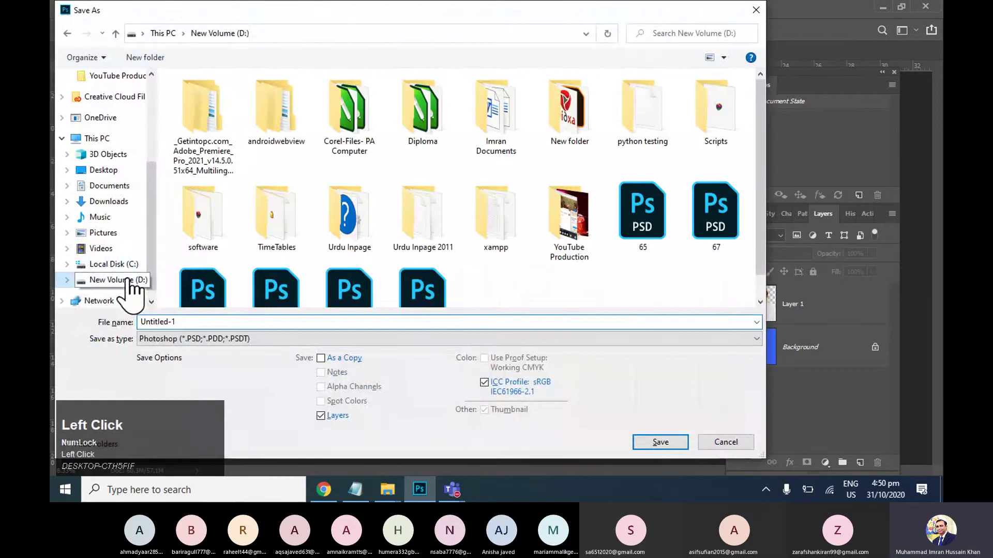
- Save the document as Imran.psd on the D drive, accepting the Photoshop format options
scroll(down, 3)
click(428, 260)
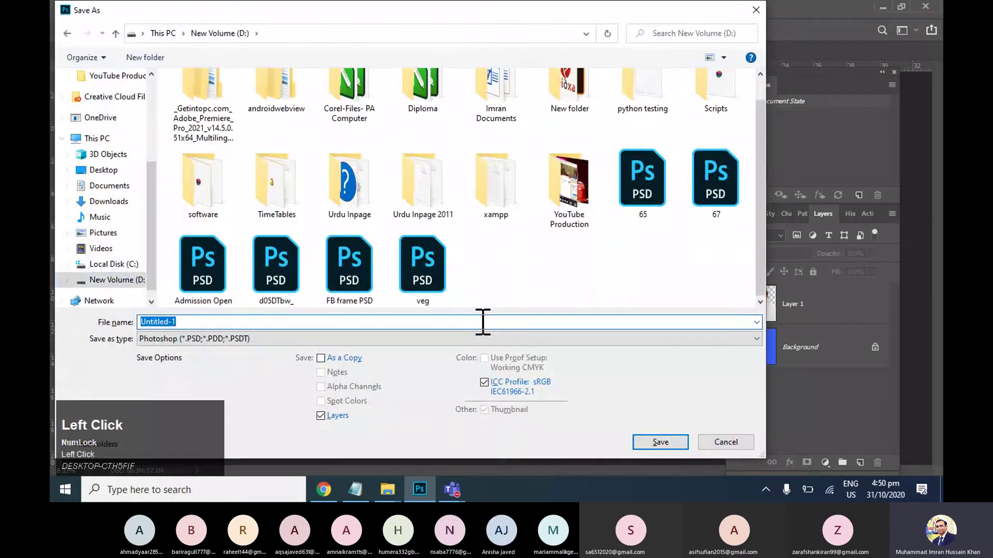
text(mra)
key(\)
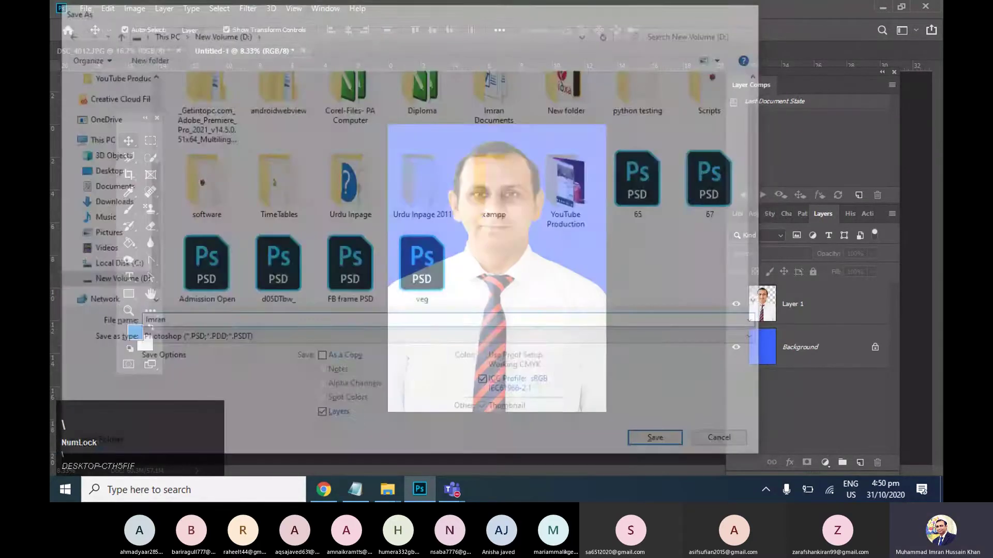
click(660, 139)
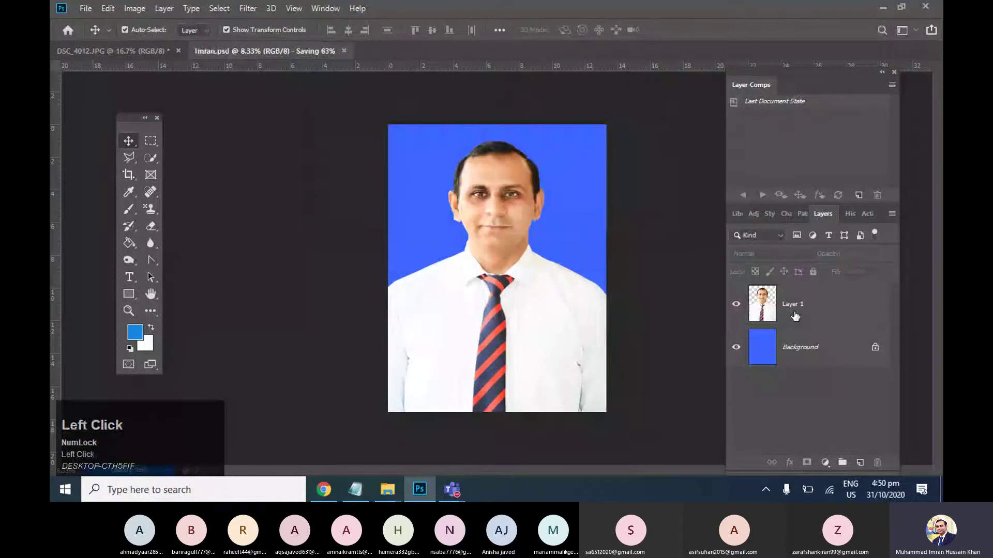
key(shift+Caps_Lock)
click(803, 346)
- Flatten the portrait to one layer and start a new document
right_click(820, 316)
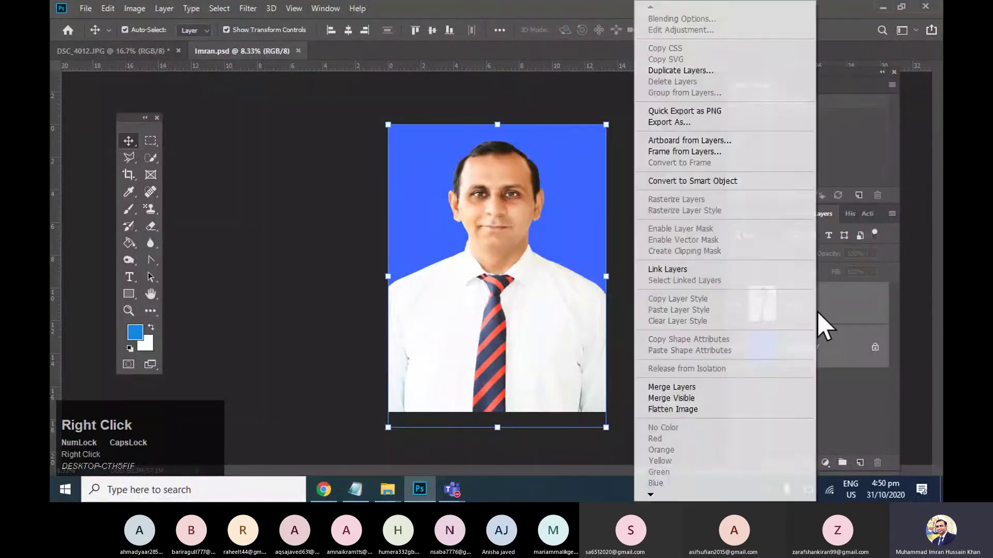
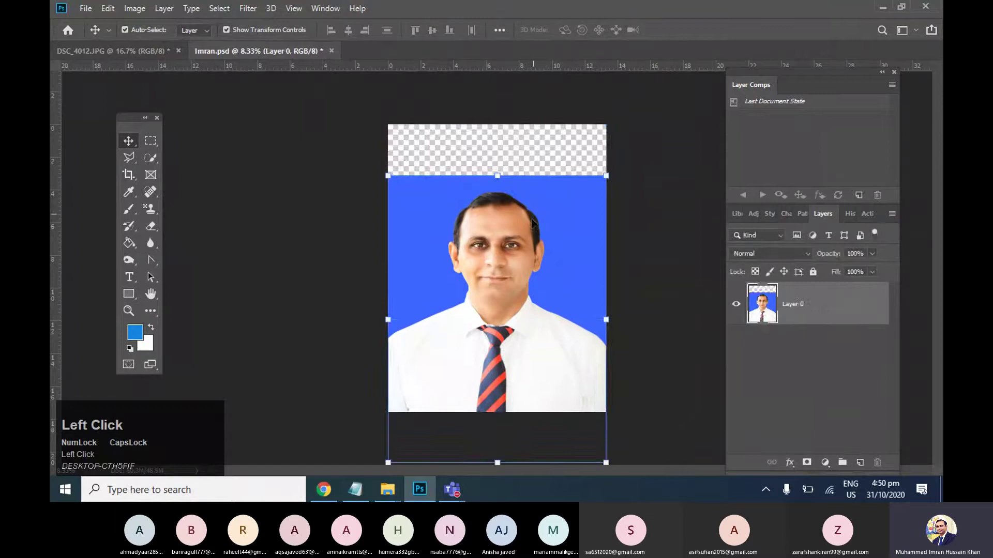
click(96, 61)
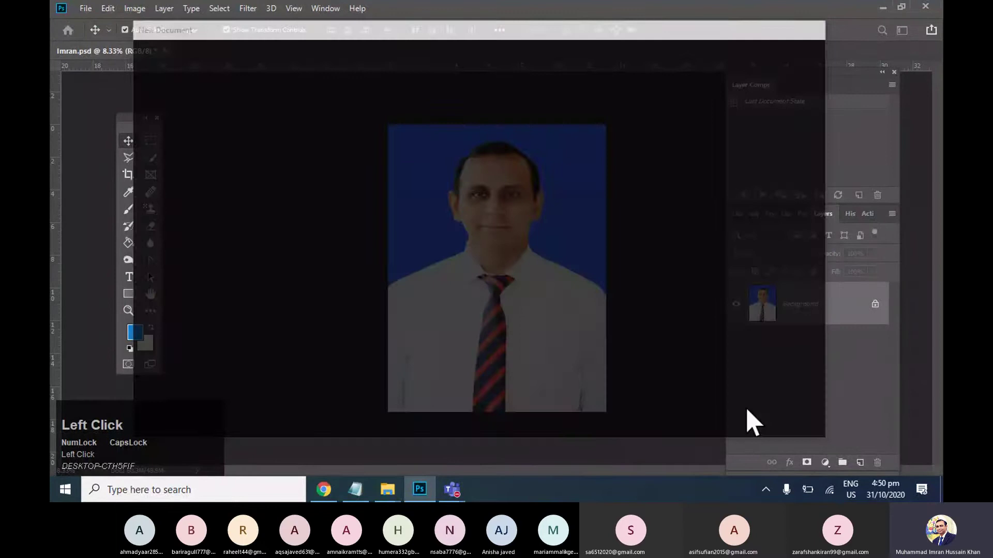
- Paste the portrait onto the new white sheet and shrink it into the top-left corner
key(ctrl+-)
drag(125, 64, 406, 272)
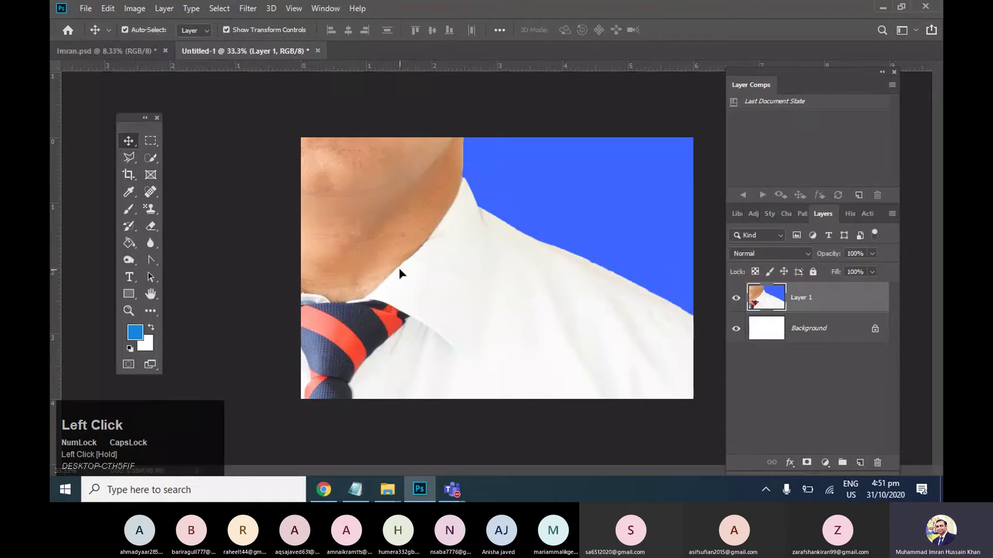
key(ctrl+-)
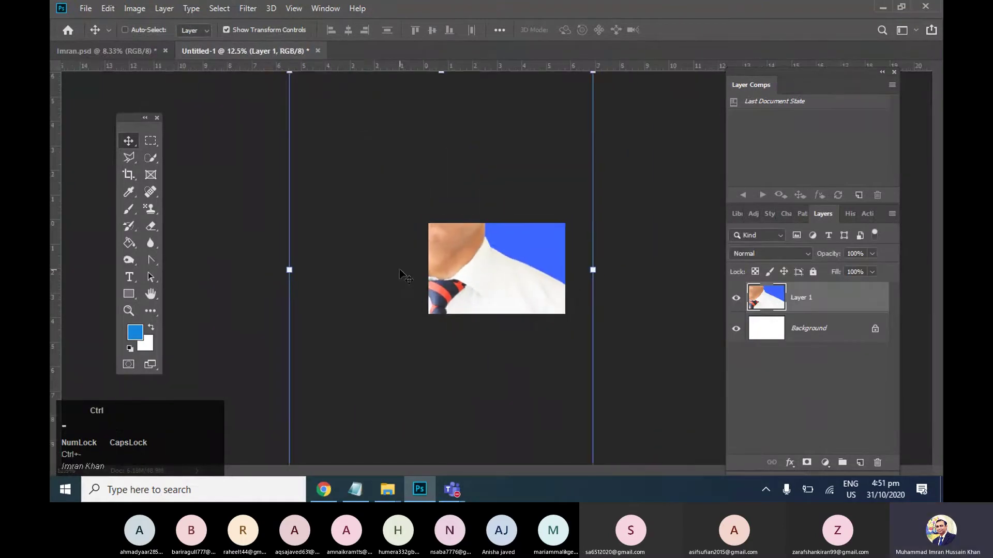
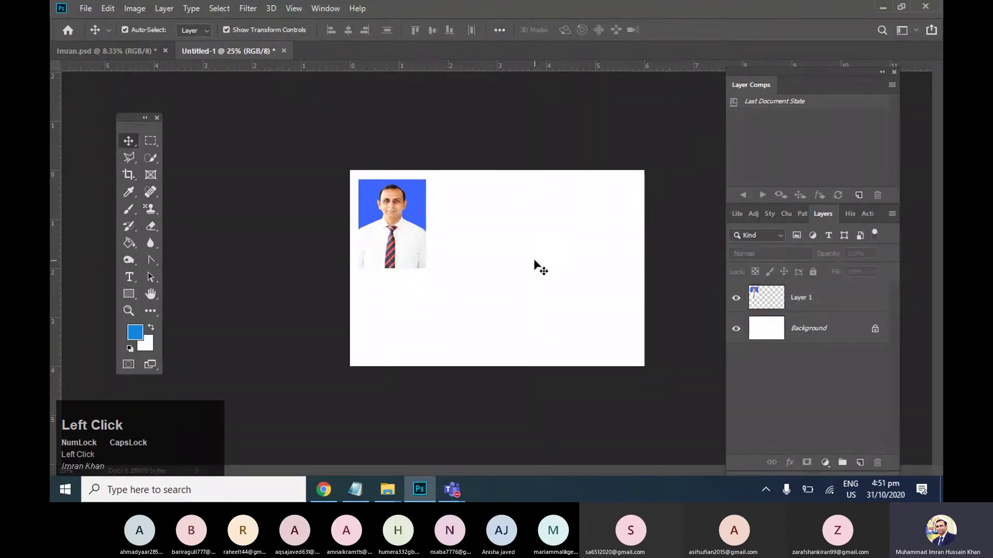
- Duplicate the small photo with Alt-drag to fill out the top row, undoing extra copies
key(Up)
click(459, 240)
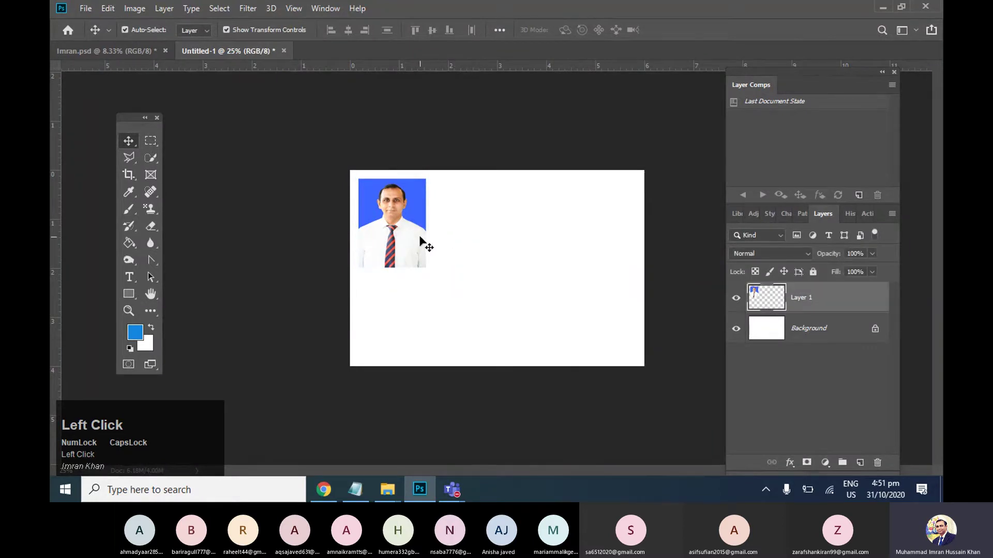
key(Up)
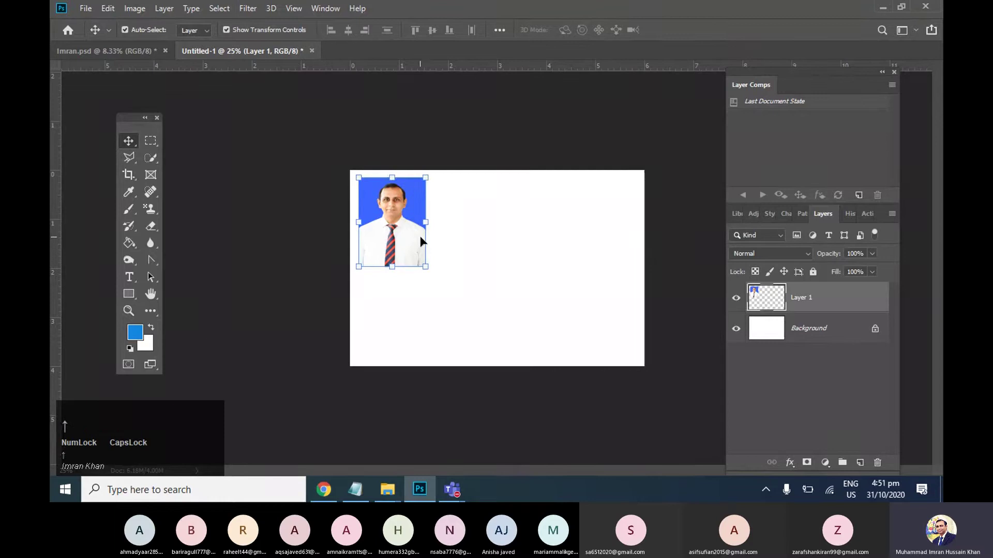
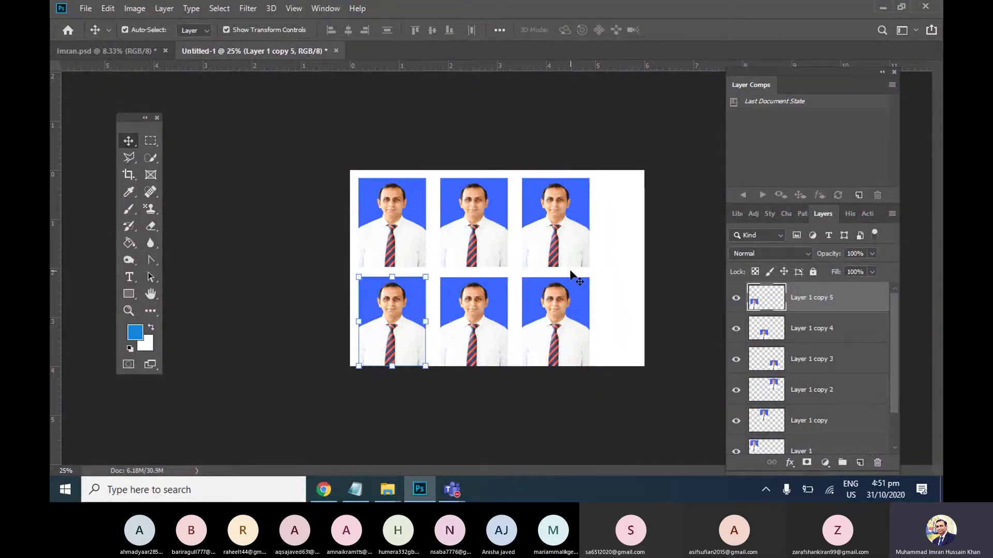
drag(553, 342, 557, 239)
key(Delete)
drag(492, 262, 466, 223)
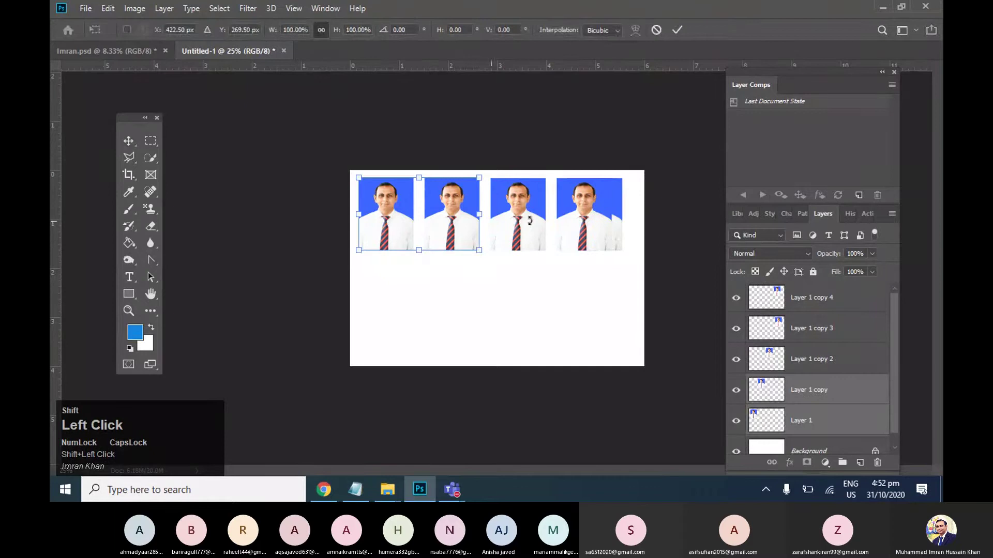
- Select all four top-row photo layers and distribute them evenly across the sheet
click(156, 152)
click(805, 311)
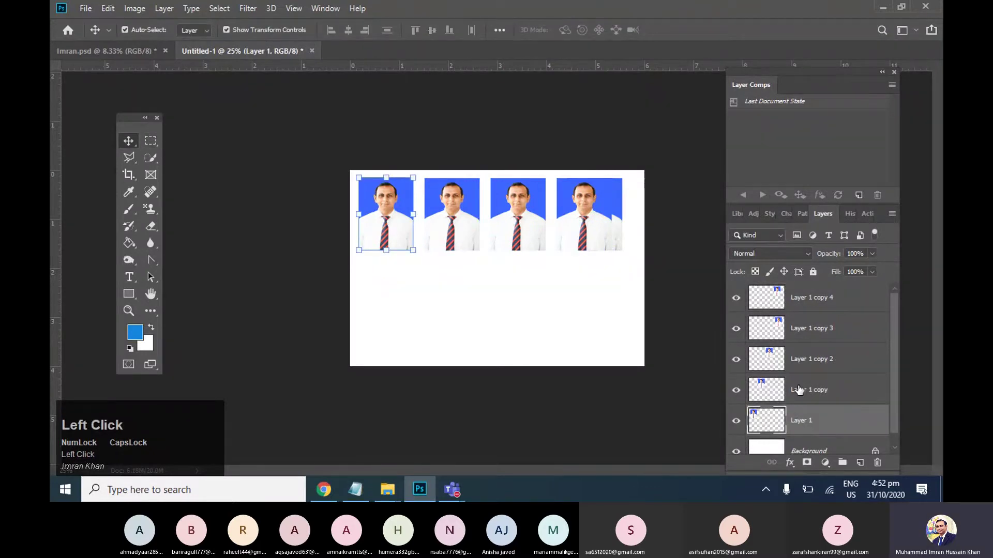
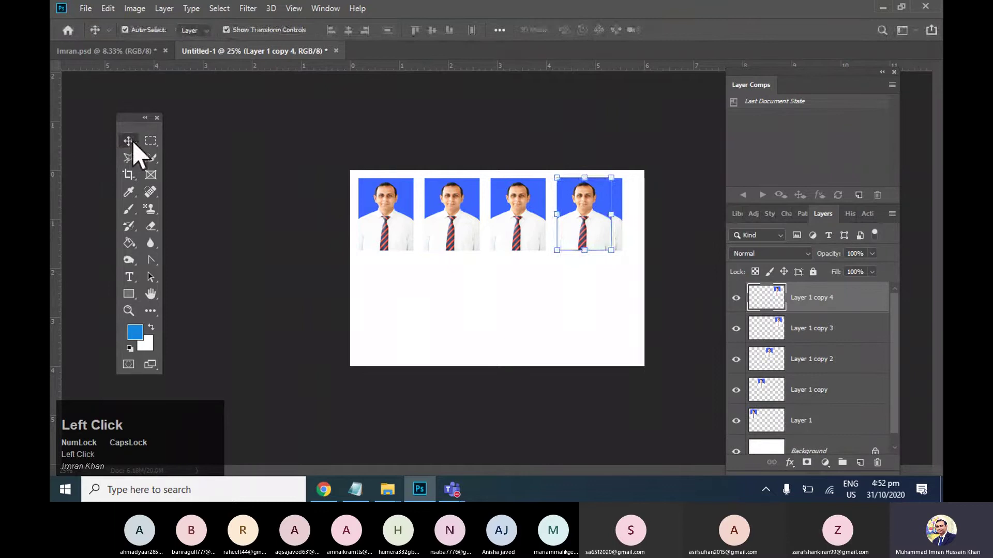
key(Delete)
click(784, 376)
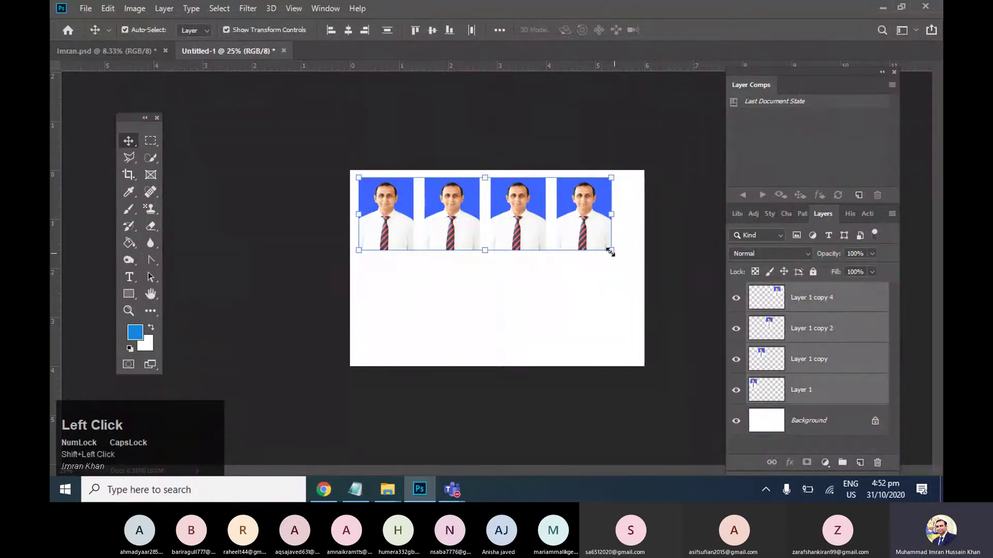
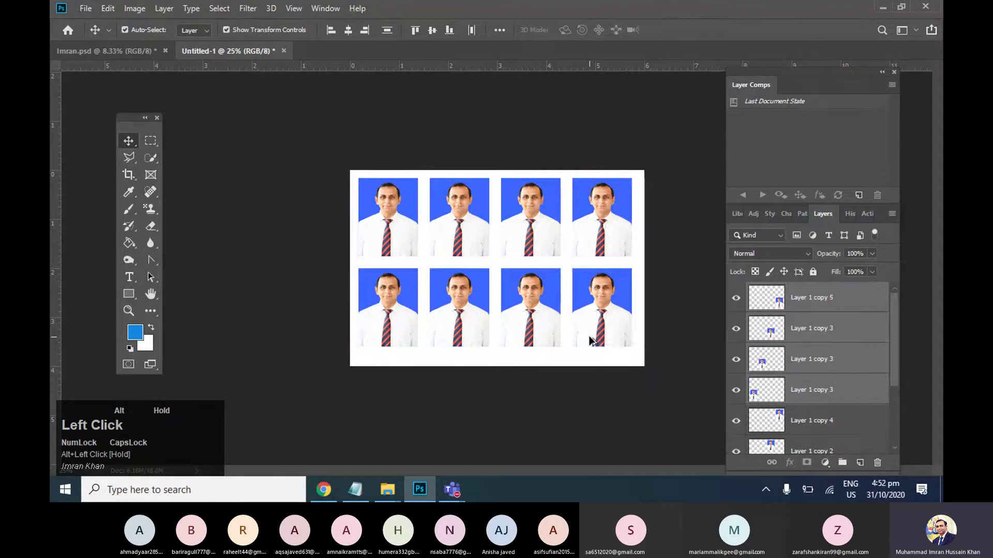
- Duplicate the row downward to give eight photos, then deselect and zoom in
key(Down)
click(652, 296)
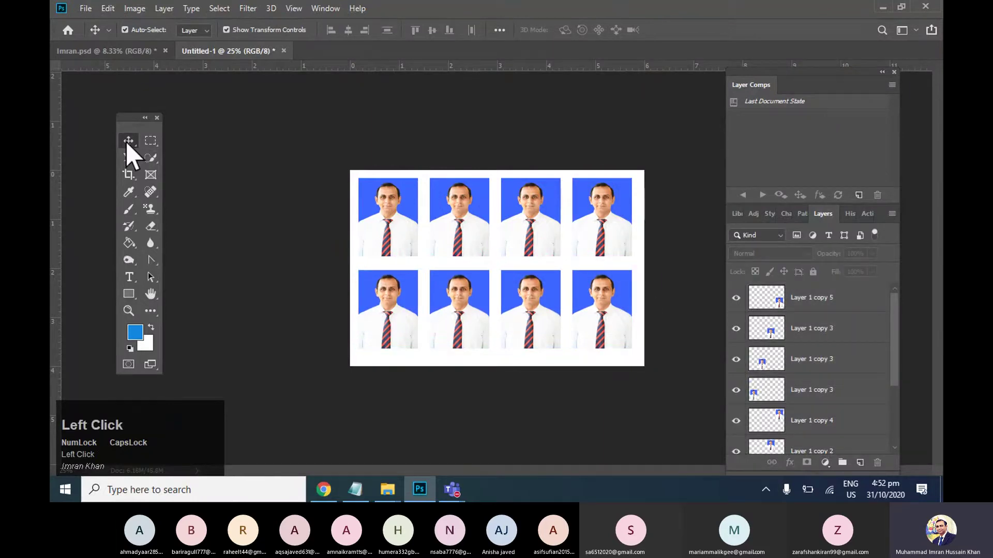
key(ctrl+=)
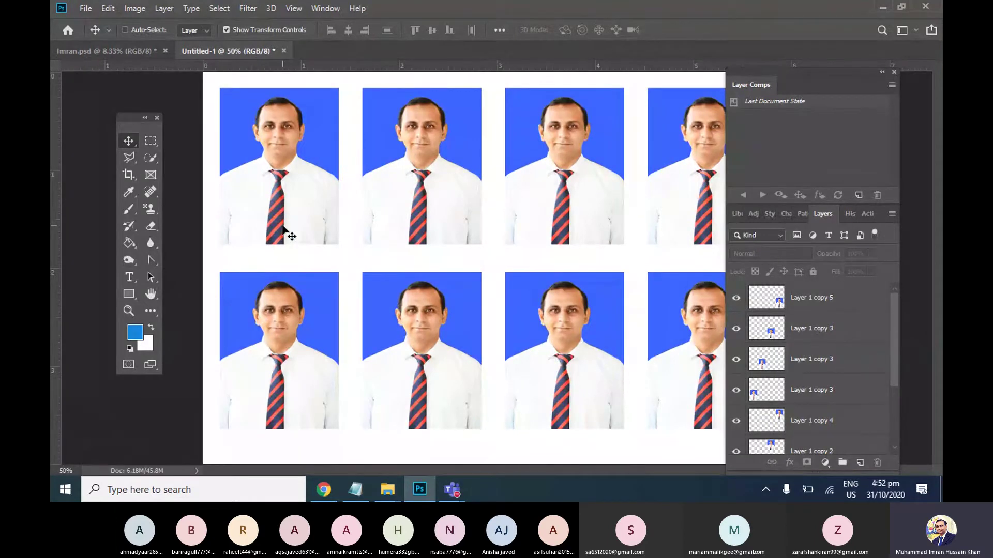
- Save the eight-photo sheet as a JPEG 2000 file via Save As
click(95, 144)
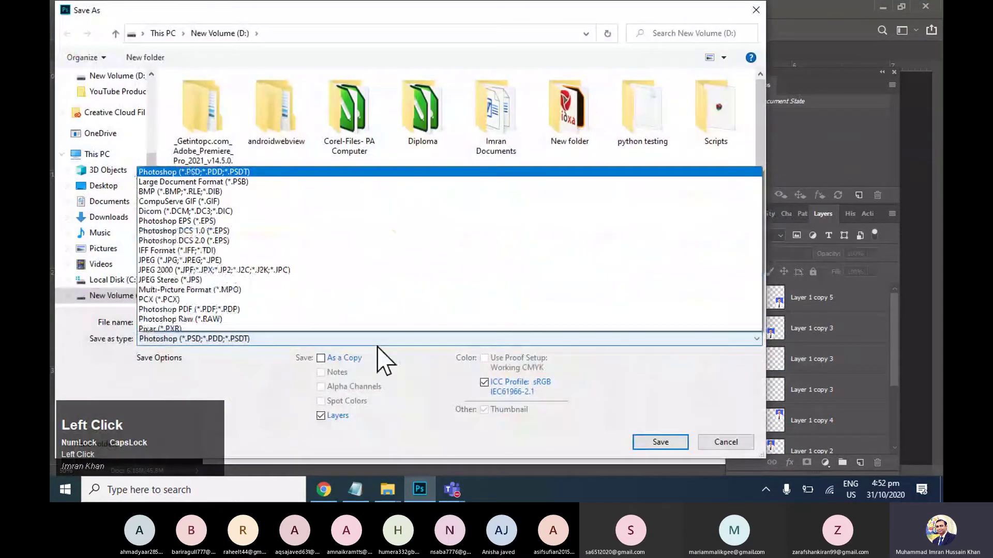
click(203, 227)
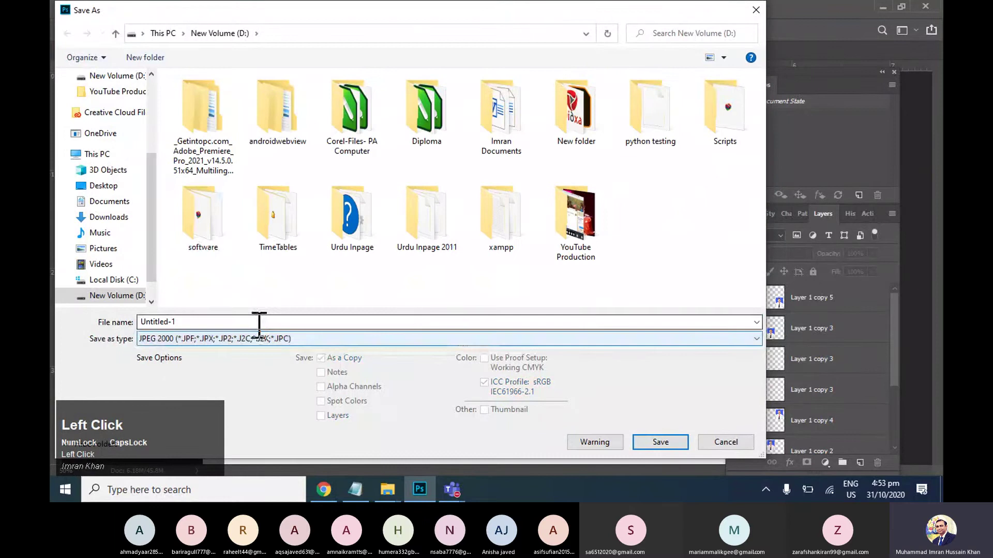
scroll(up, 3)
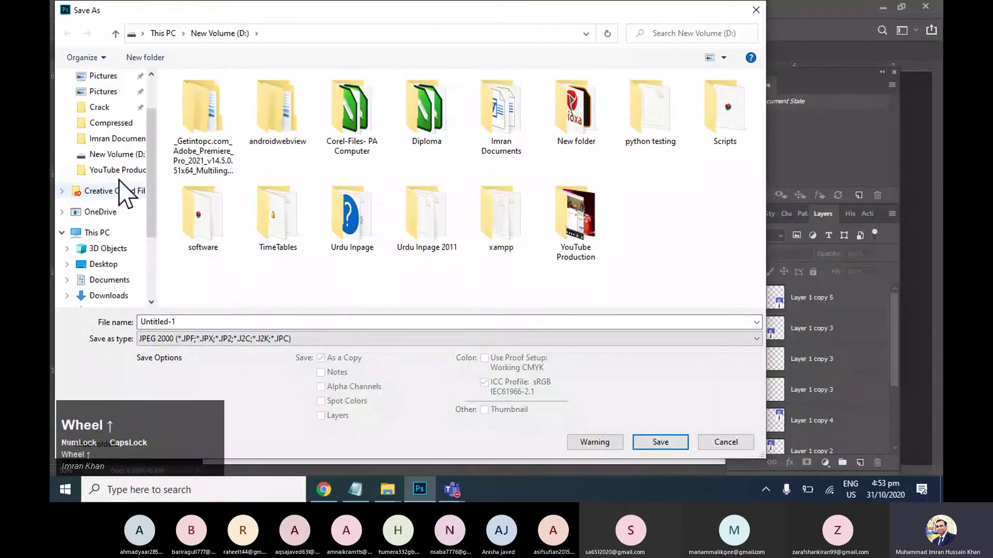
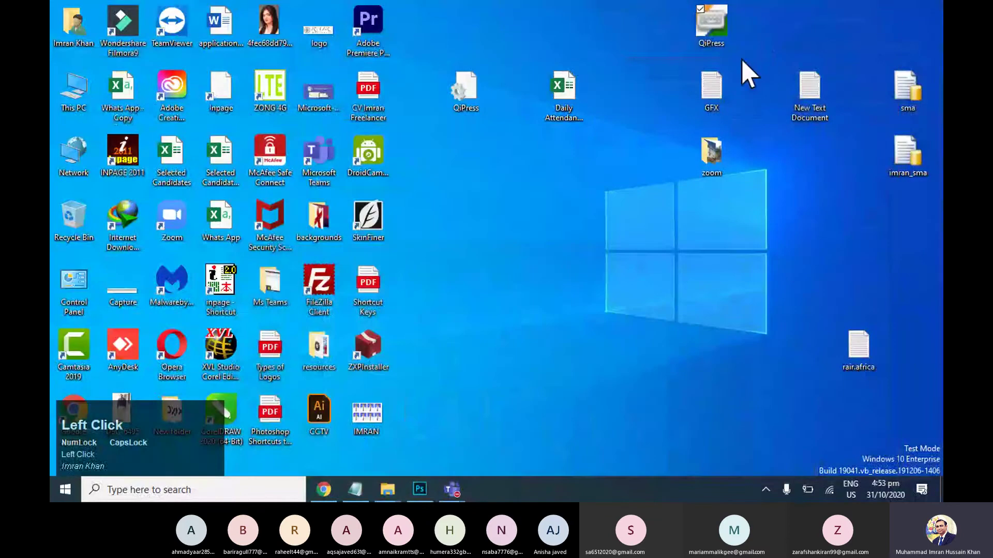
- Check the saved IMRAN.jpg sheet in Microsoft Photos, then close the viewer
click(383, 169)
text(l)
click(466, 263)
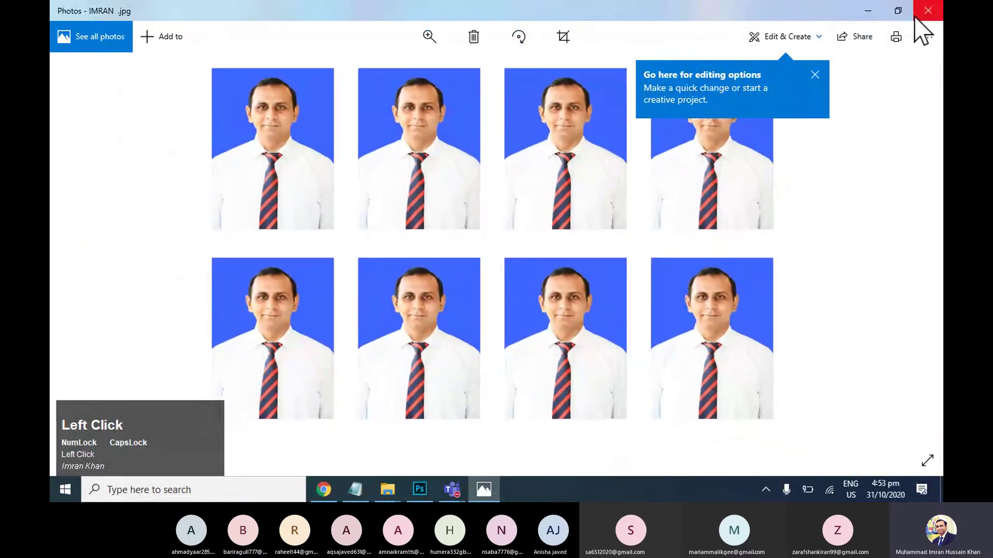
click(927, 24)
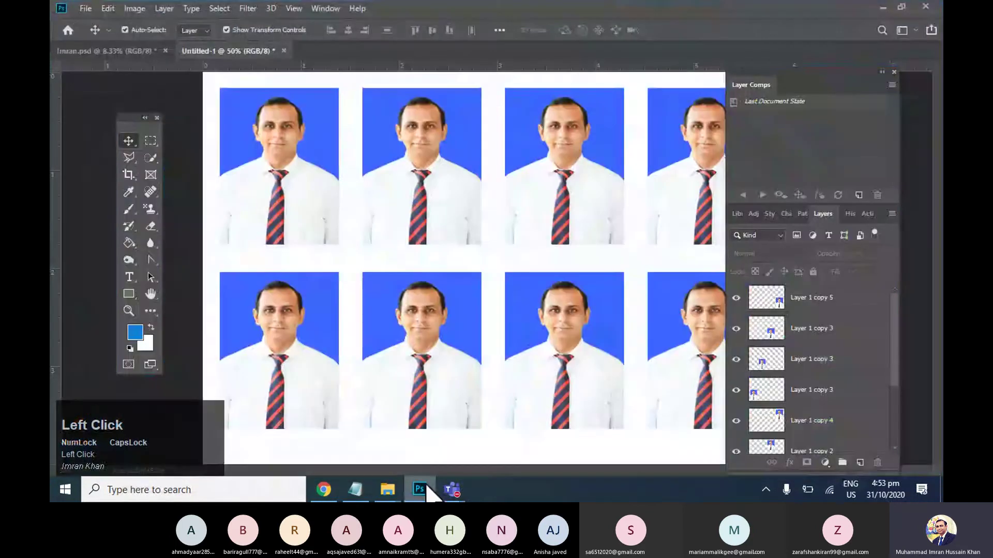
- Select the copied top-row photos and delete them
key(ctrl+-)
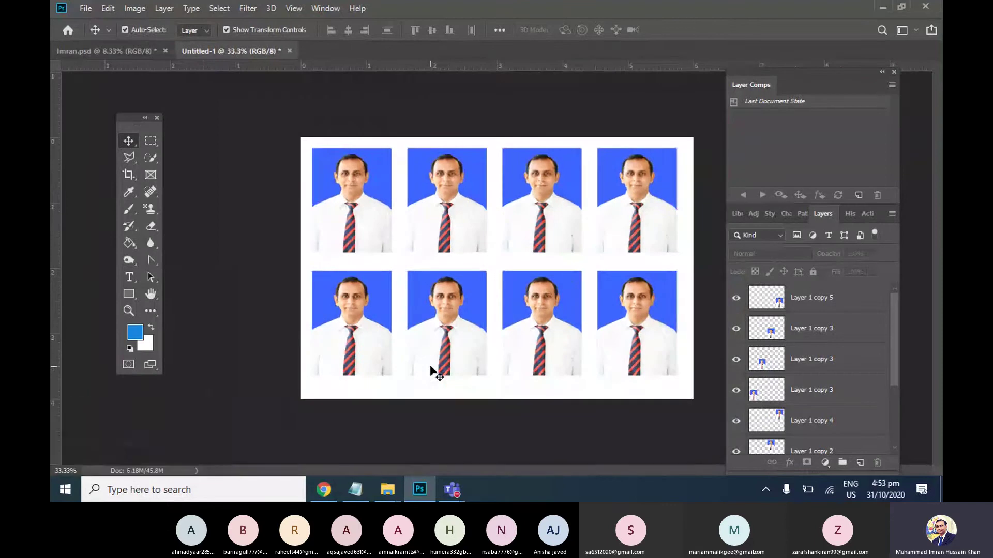
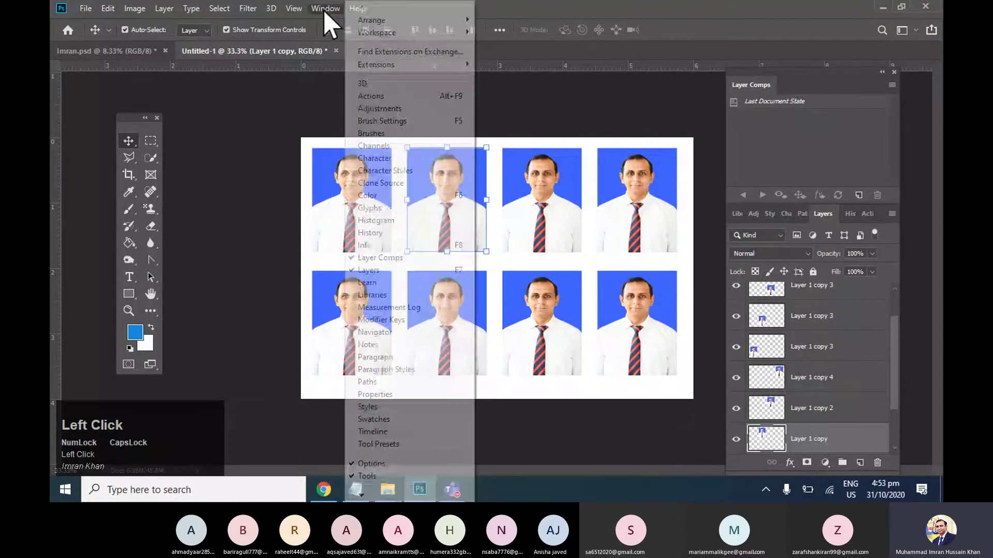
click(518, 98)
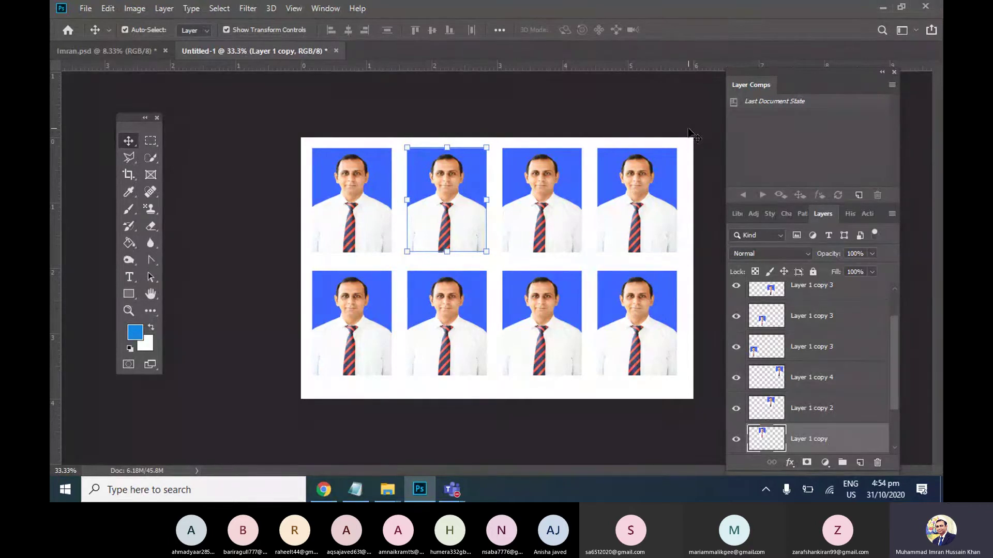
click(573, 210)
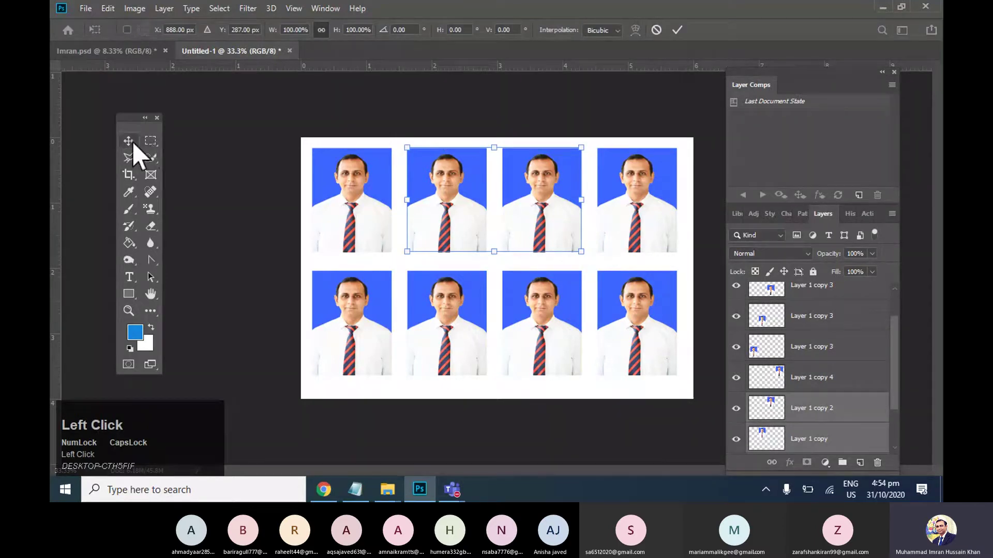
key(Delete)
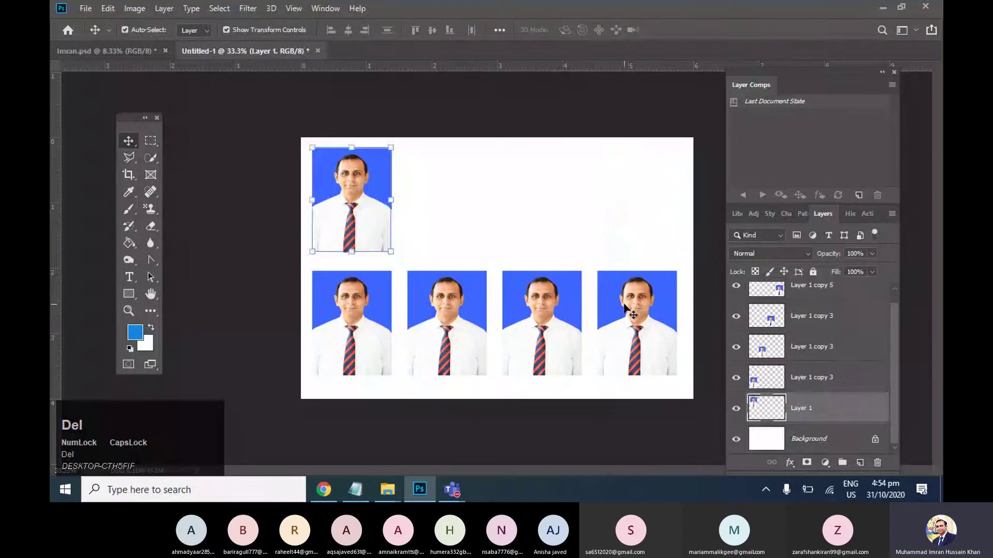
- Delete the remaining duplicates, leaving only Layer 1 at top-left over the background
click(440, 320)
key(Delete)
click(380, 311)
key(Delete)
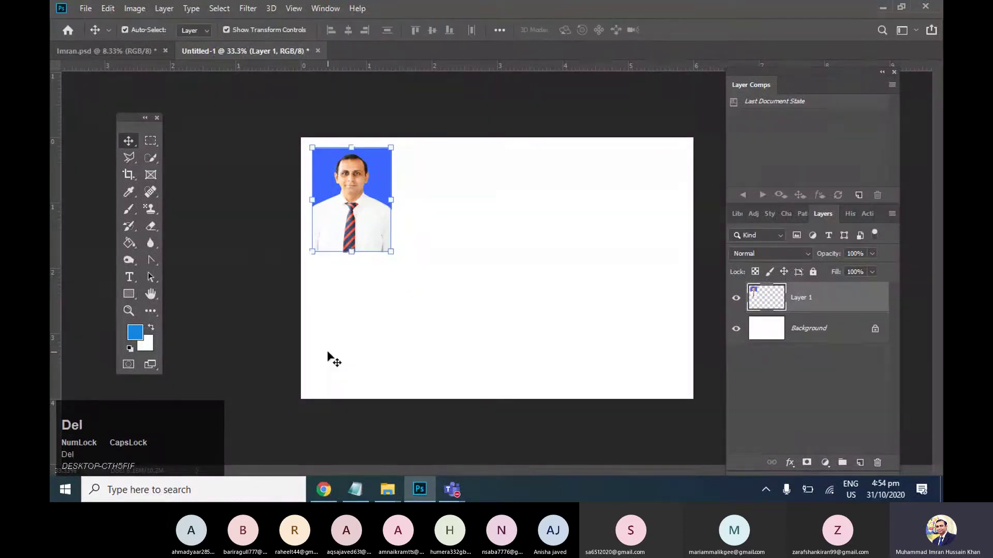
click(419, 329)
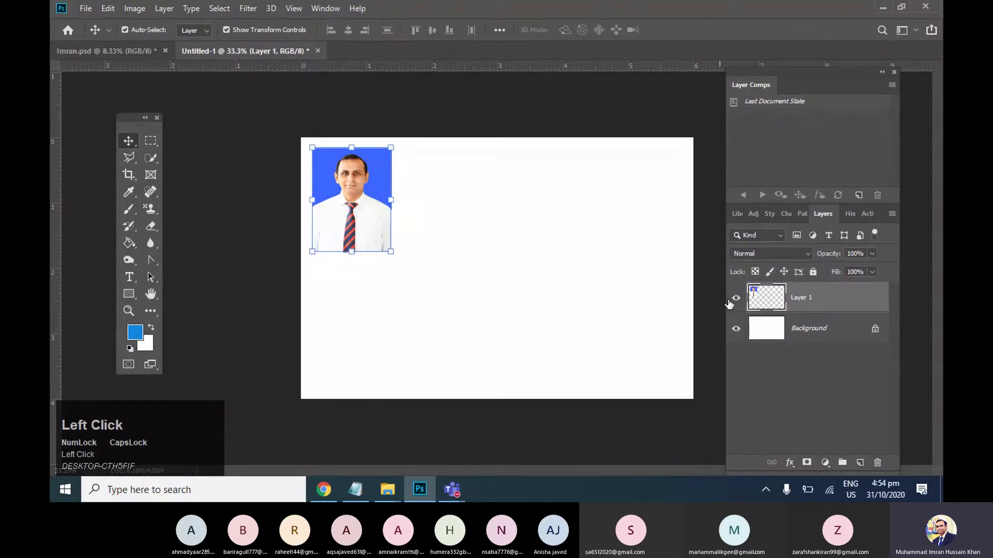
- Create a new action in the Default Actions set from the Actions panel
click(342, 26)
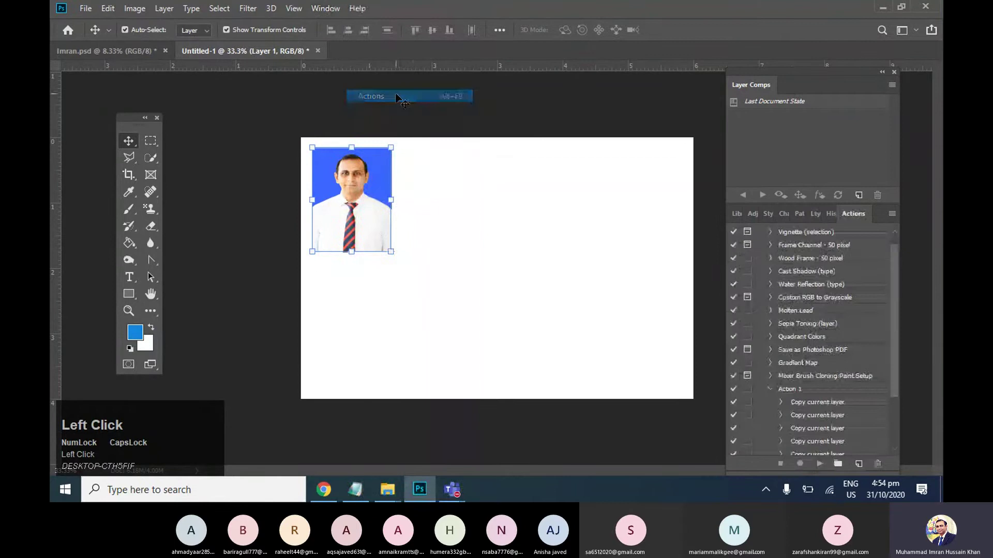
scroll(down, 3)
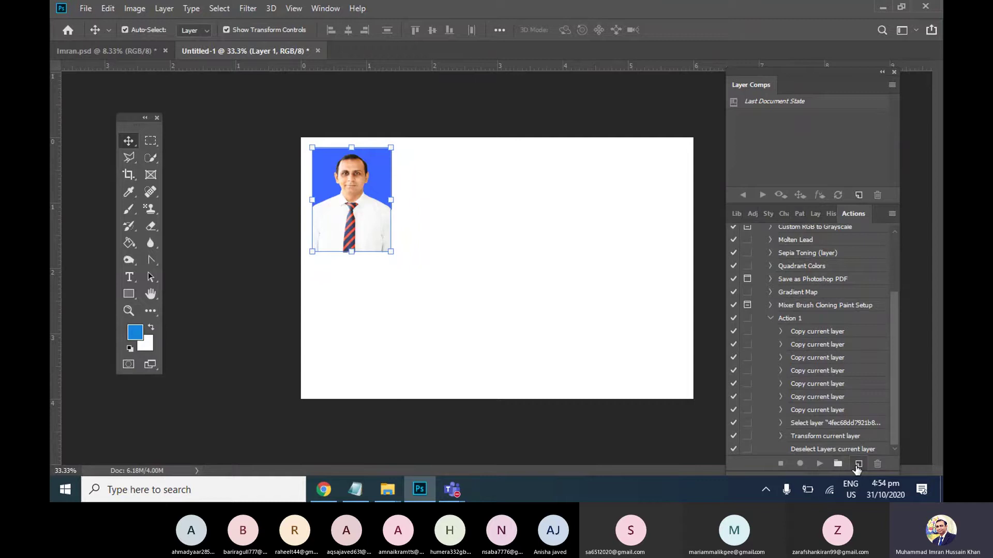
click(862, 469)
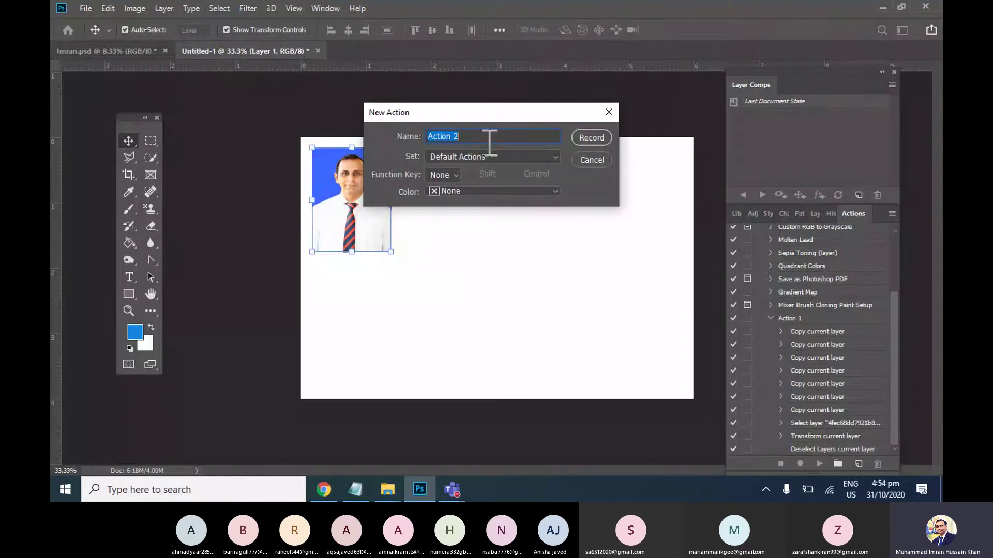
- Replace the default action name, typing toward the name 6X4
key(p)
text(po)
key(BackSpace)
text(imran'1)
key(BackSpace)
text(')
key(BackSpace)
text(')
key(BackSpace)
text(n)
key(BackSpace)
key(x)
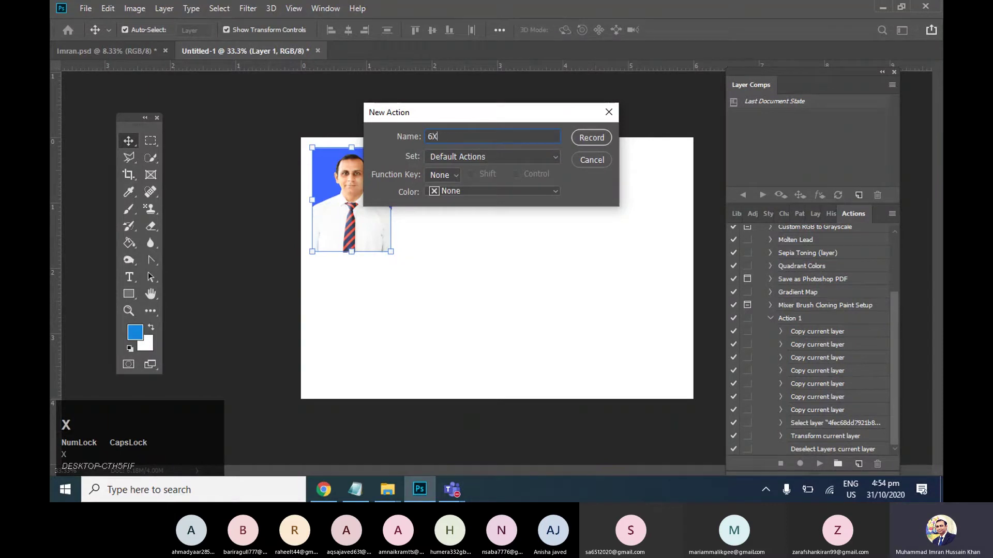
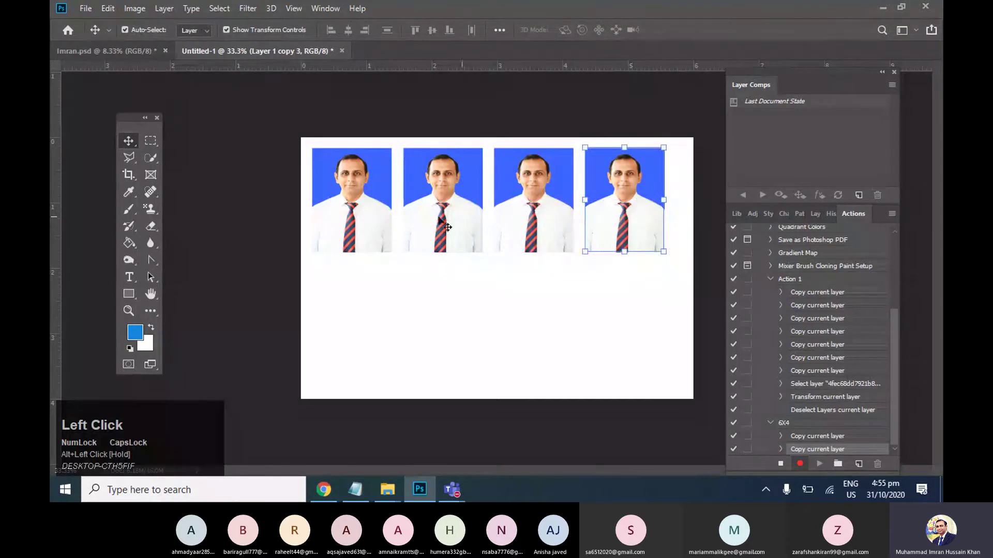
- Record copying the top row into a second row and selecting all eight portraits to centre them
drag(377, 225, 379, 250)
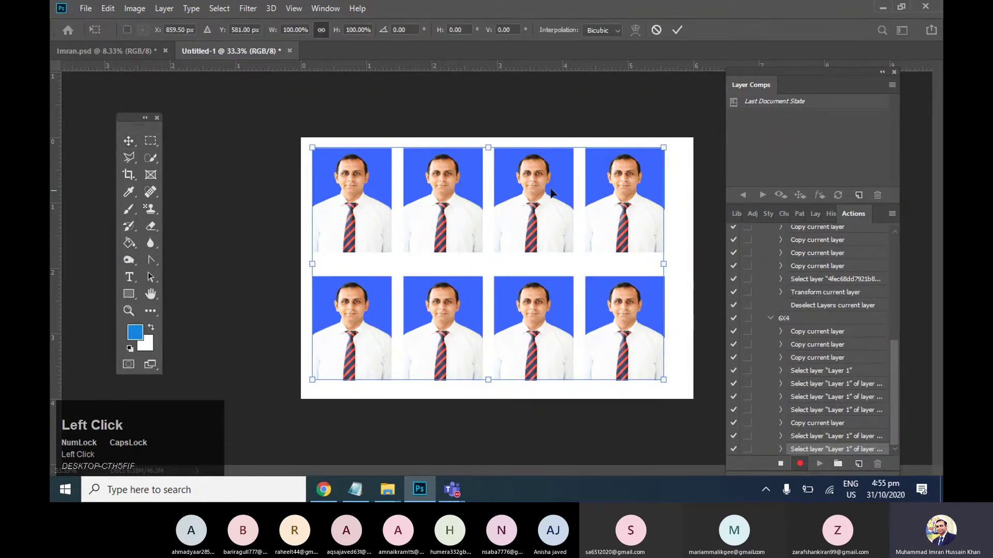
key(Escape)
click(138, 155)
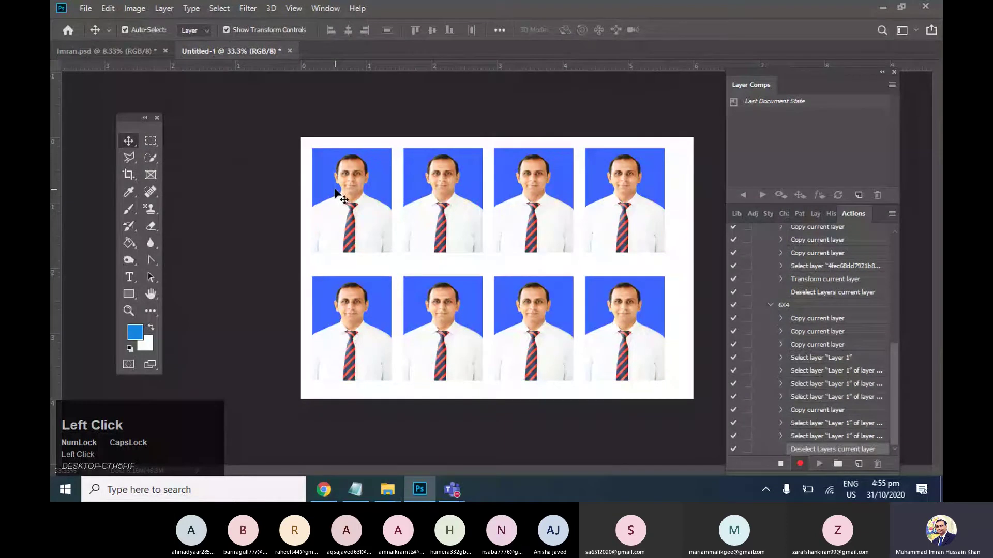
click(462, 199)
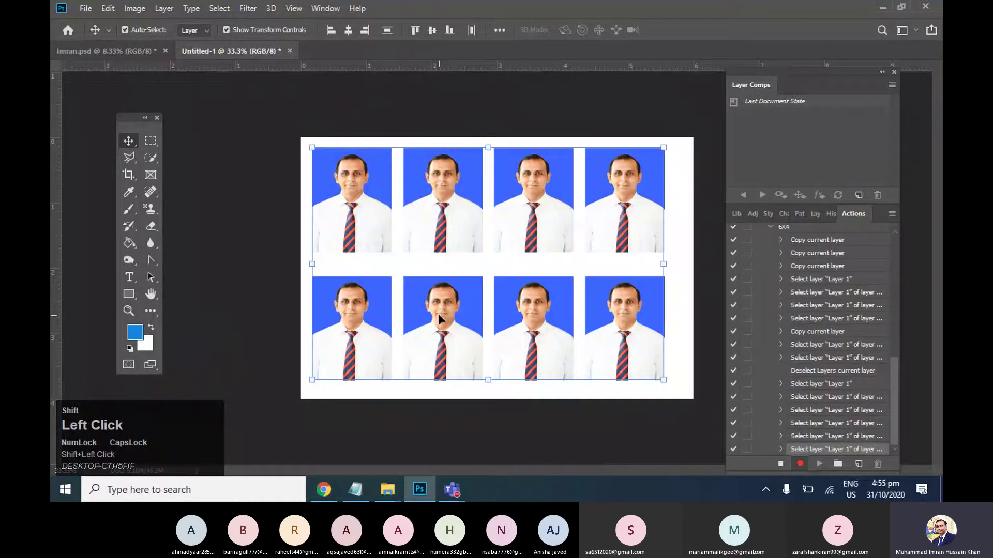
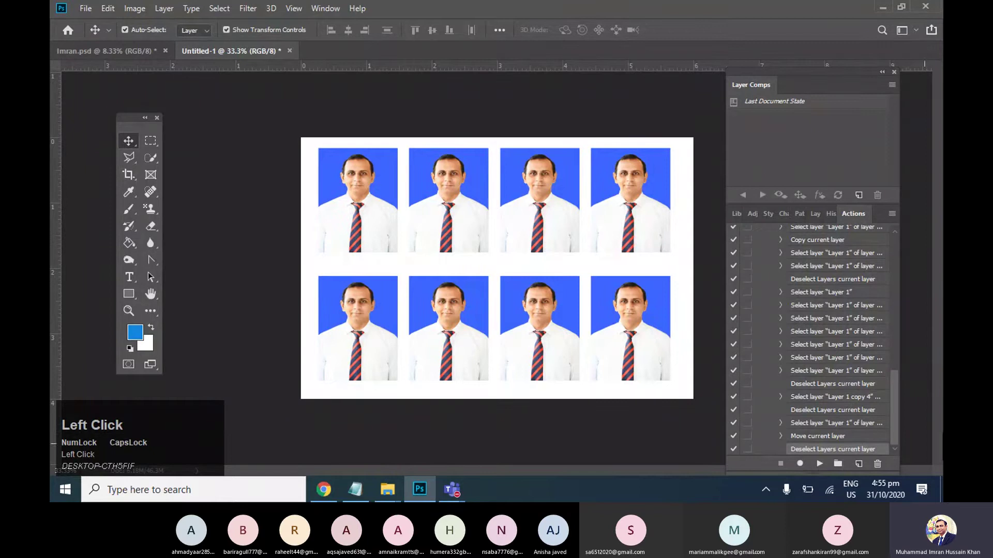
- Deselect the portraits and stop recording, reviewing the 6X4 action's steps
click(405, 228)
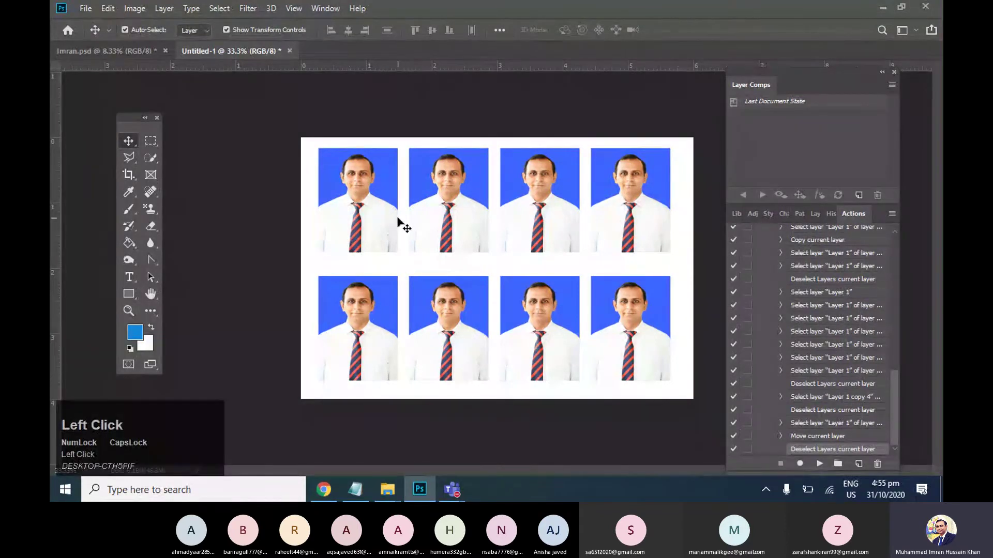
scroll(down, 3)
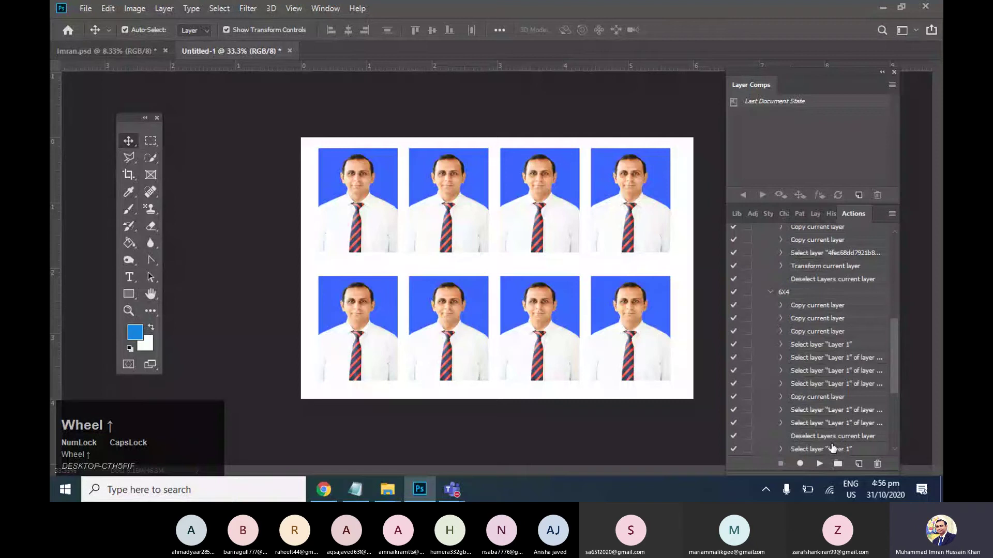
scroll(up, 3)
scroll(down, 3)
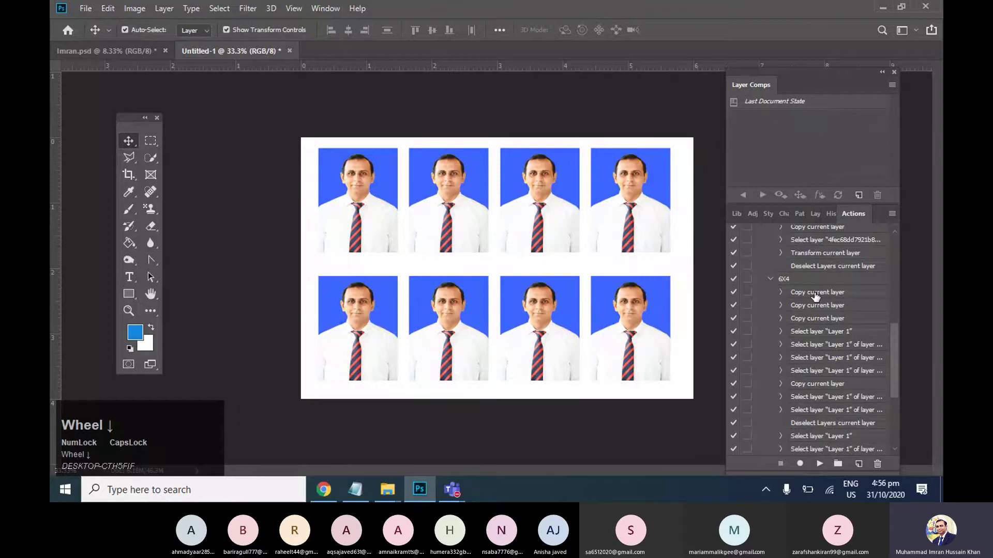
scroll(down, 3)
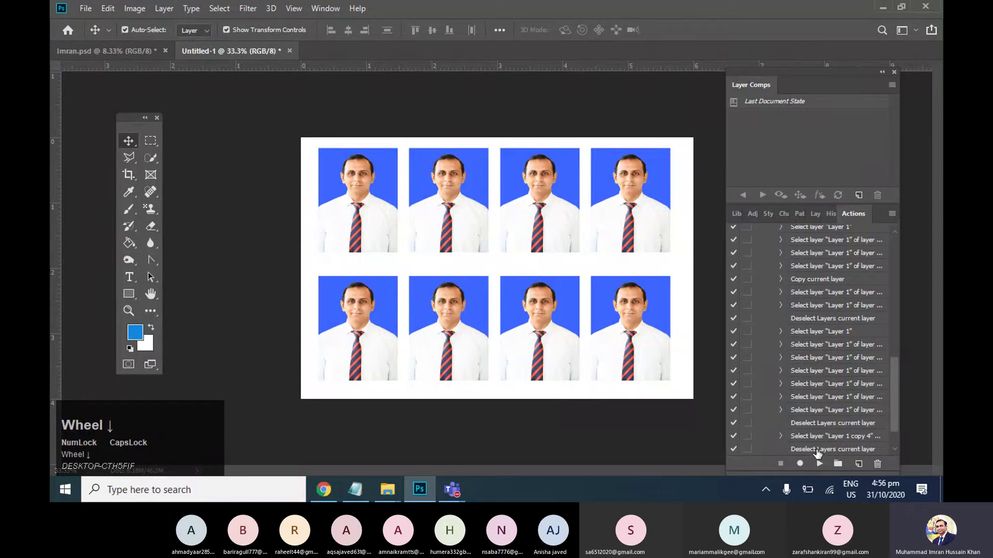
- Close the old documents without saving and start a new document
click(432, 221)
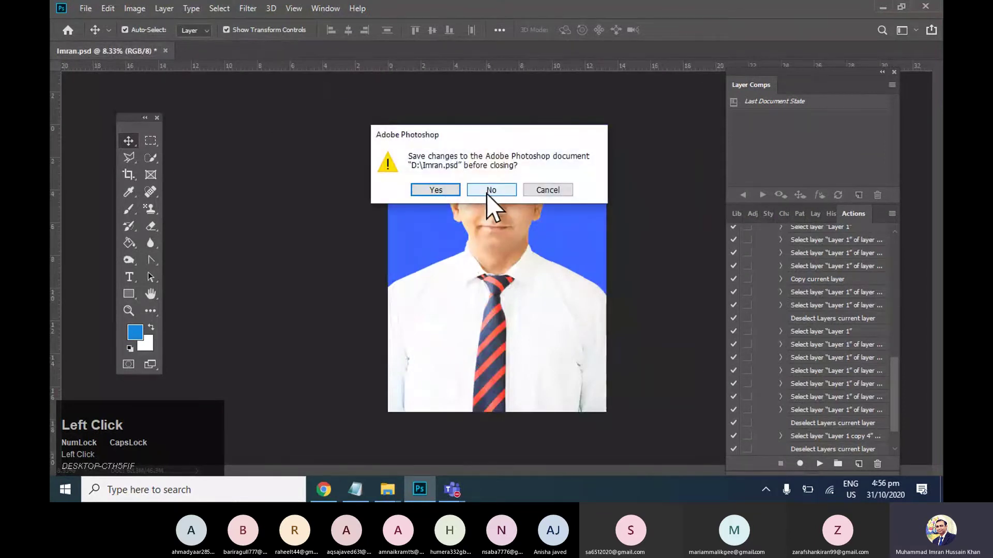
click(513, 204)
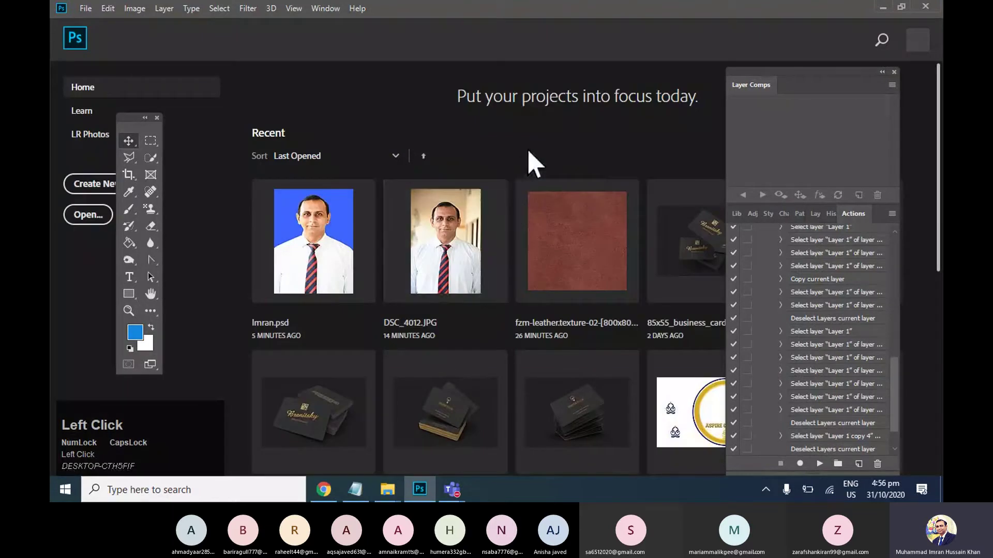
click(94, 21)
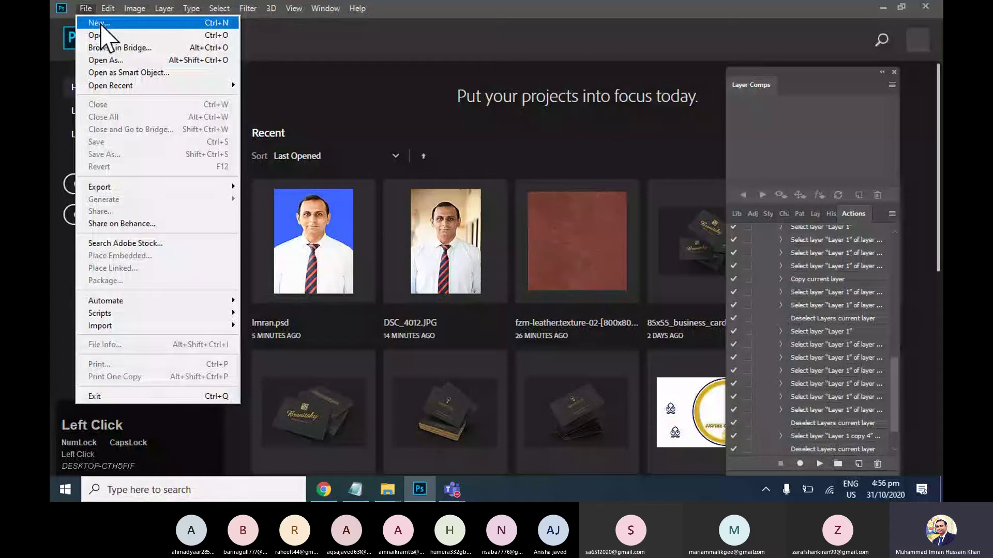
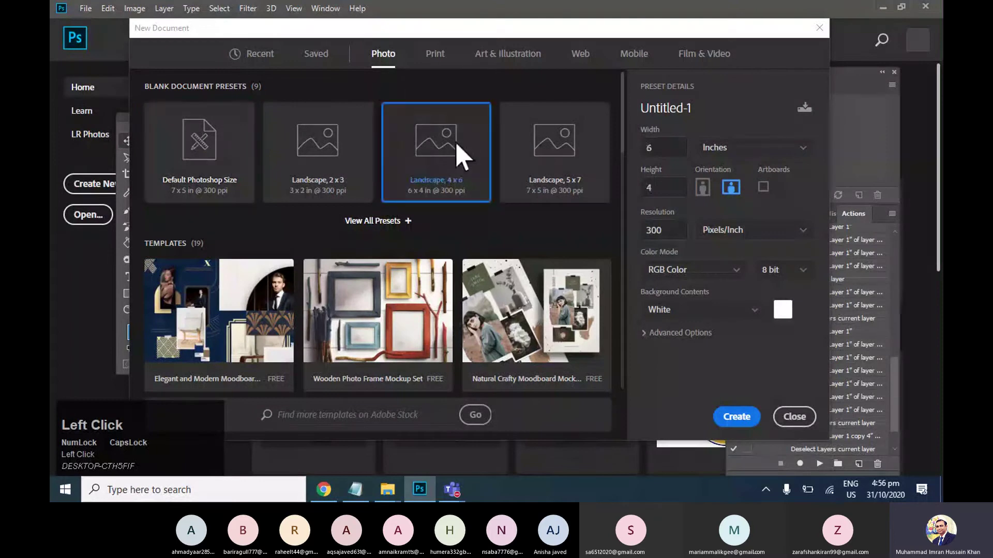
- Choose the 6 x 4 inch landscape preset for the new sheet
key(ctrl+-)
key(ctrl+=)
key(alt+d)
key(Escape)
click(585, 121)
- Bring a different portrait onto the blank sheet and scale it down at top-left
key(super+d)
click(298, 70)
key(alt+Tab)
- Fit the portrait into the sheet's top-left corner and replay the recorded action to fill two rows of four copies
drag(508, 219, 339, 200)
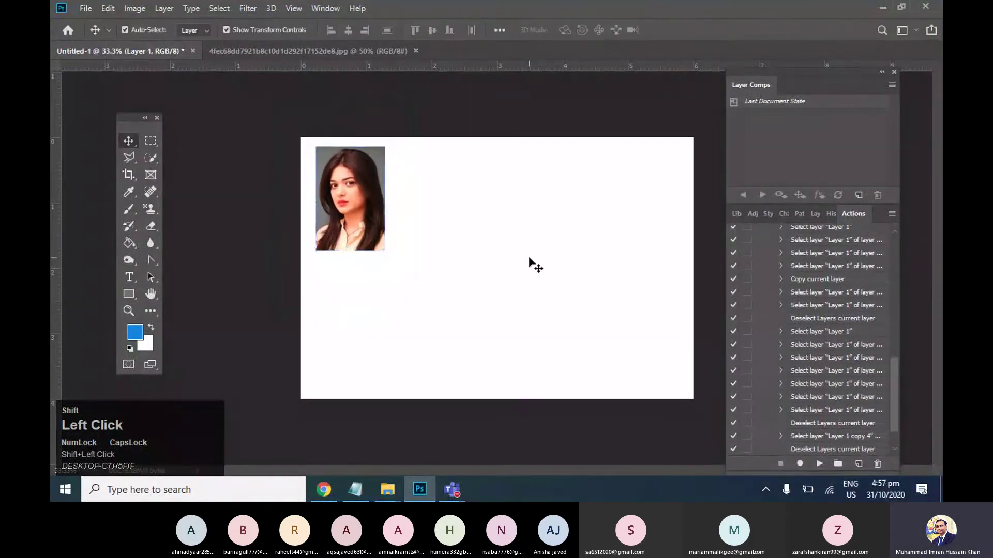
scroll(down, 3)
drag(344, 214, 343, 214)
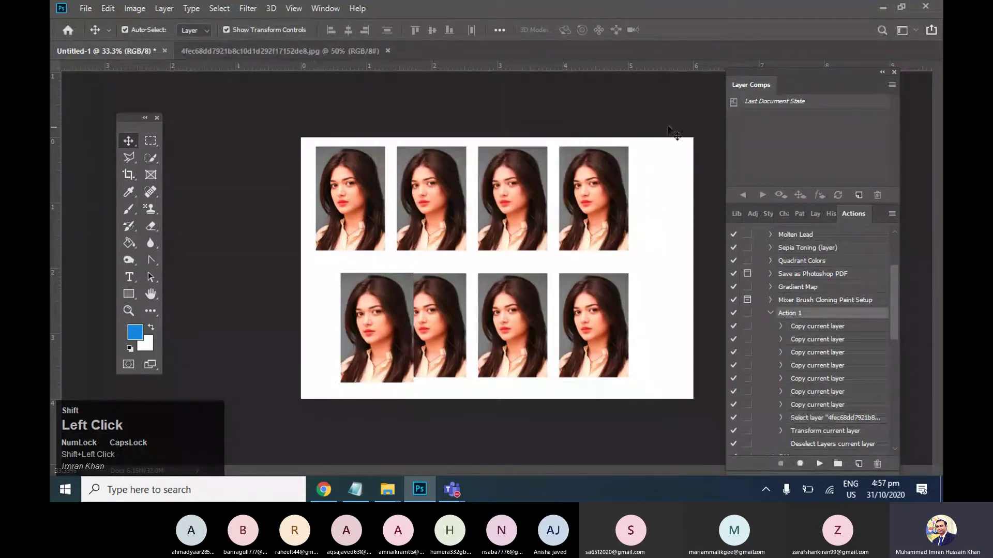
key(ctrl+shift+z)
click(343, 215)
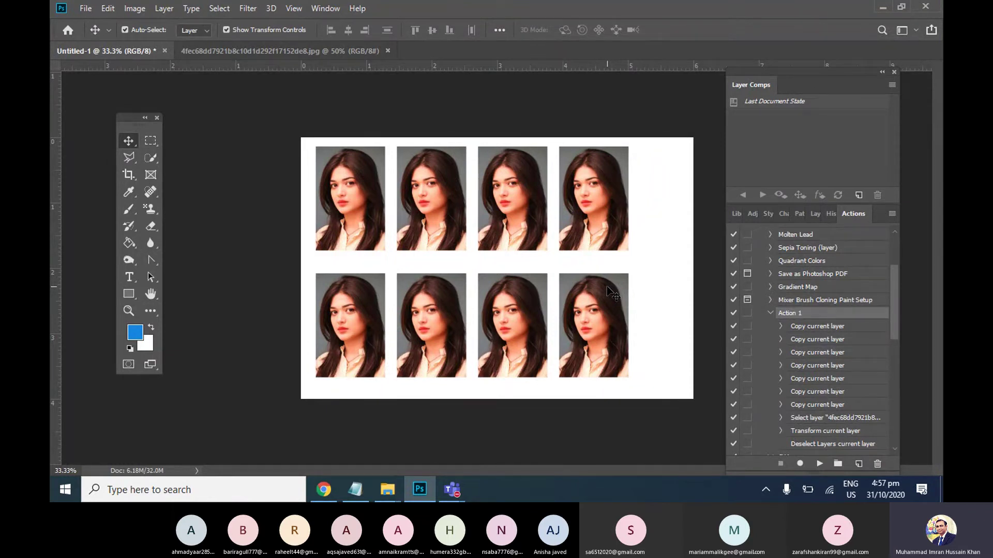
click(377, 56)
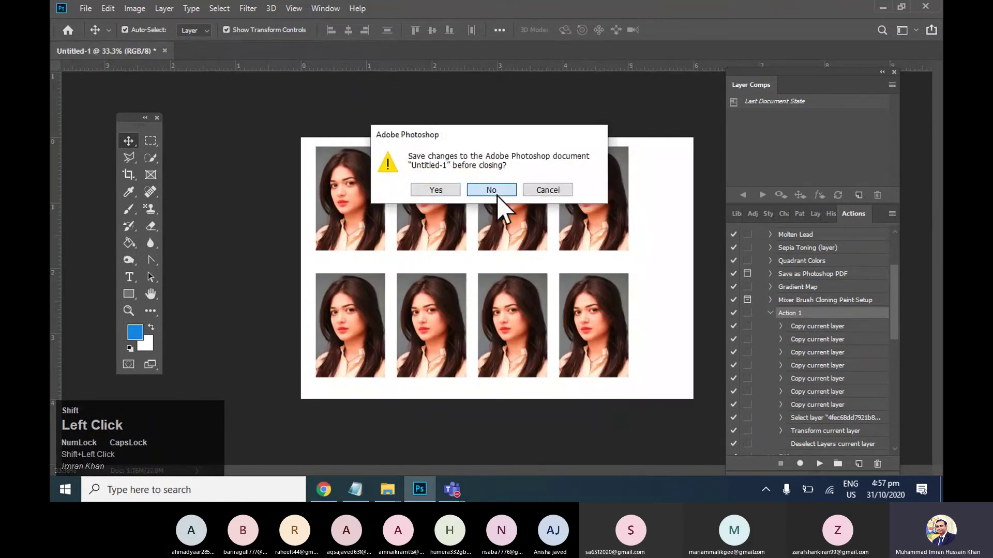
scroll(down, 3)
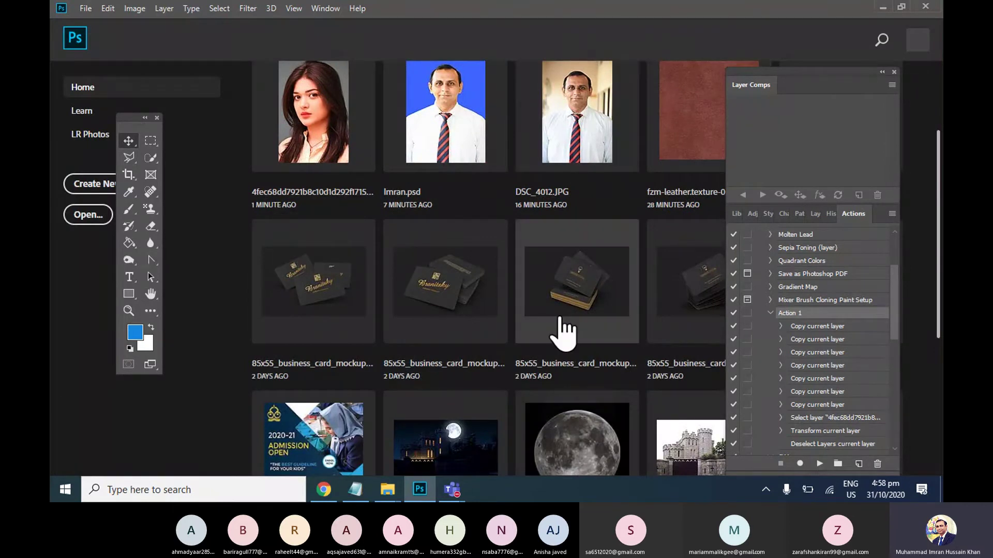
scroll(down, 3)
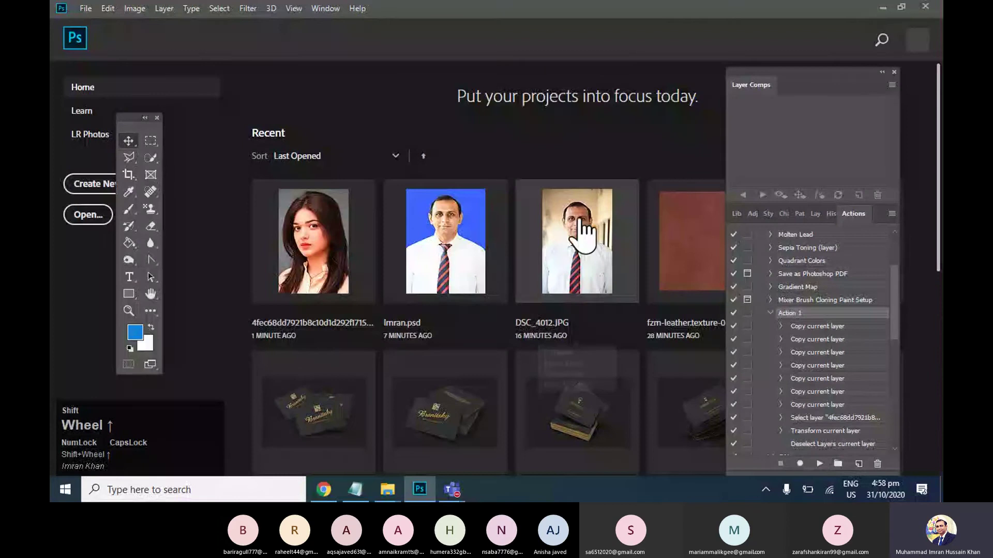
click(83, 27)
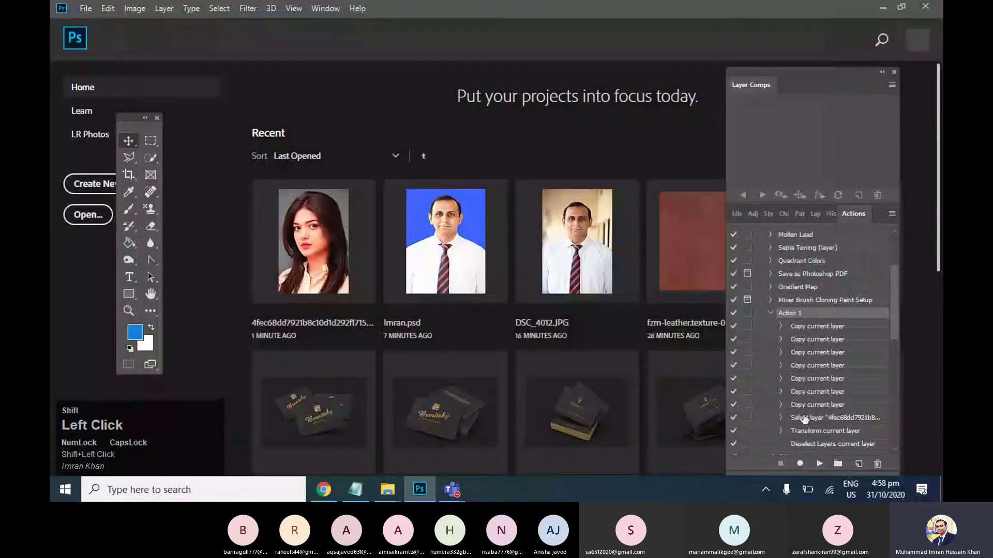
click(513, 197)
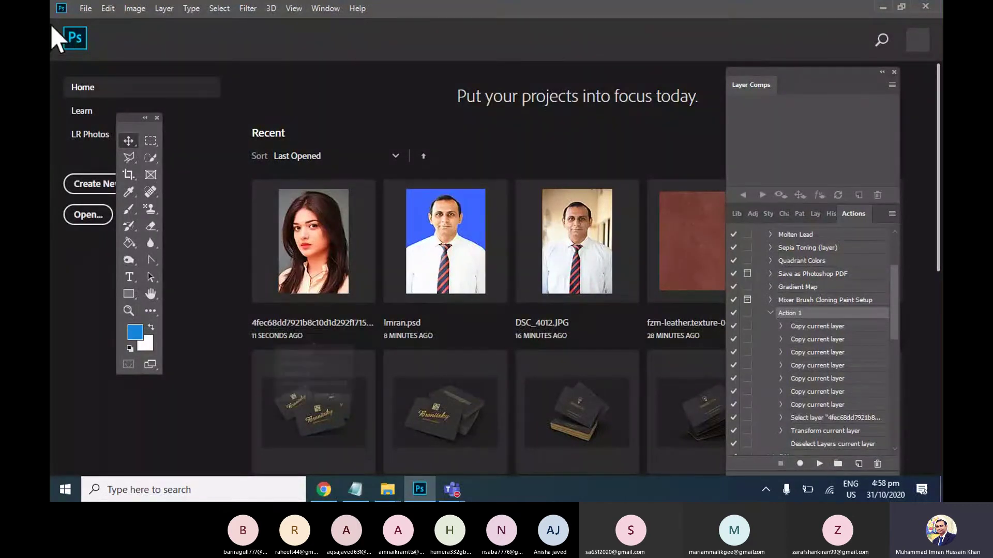
- Load the leather texture and enlarge blue WELCOME text across its top
click(92, 21)
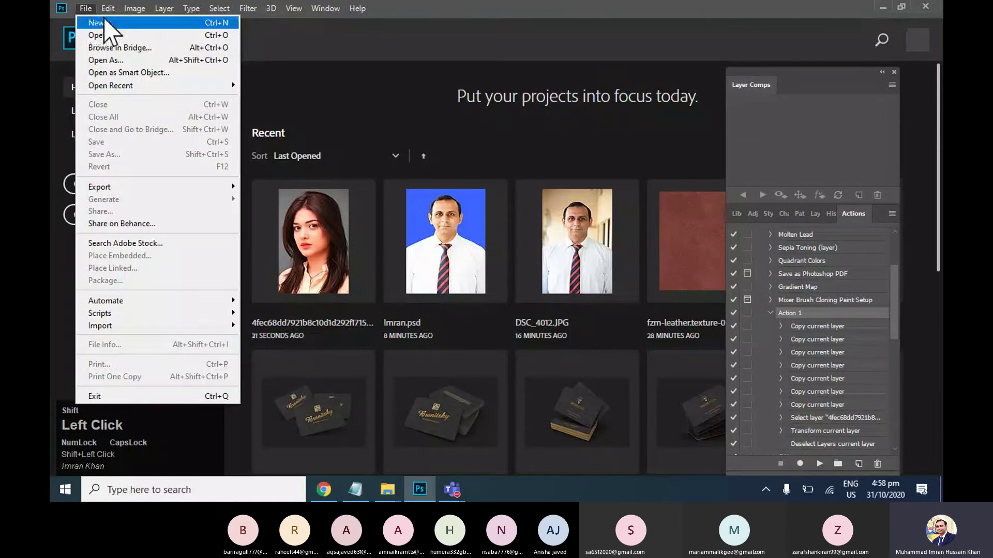
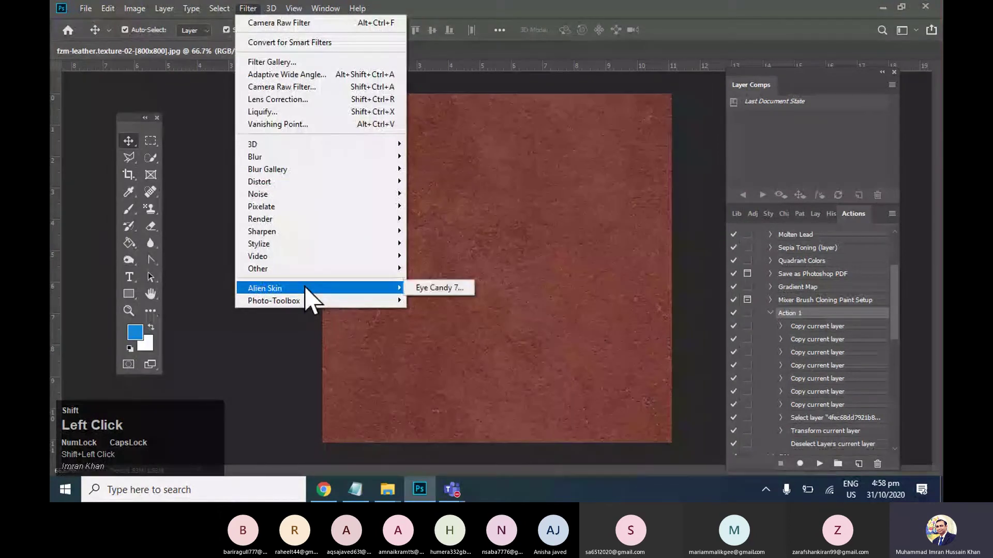
click(486, 218)
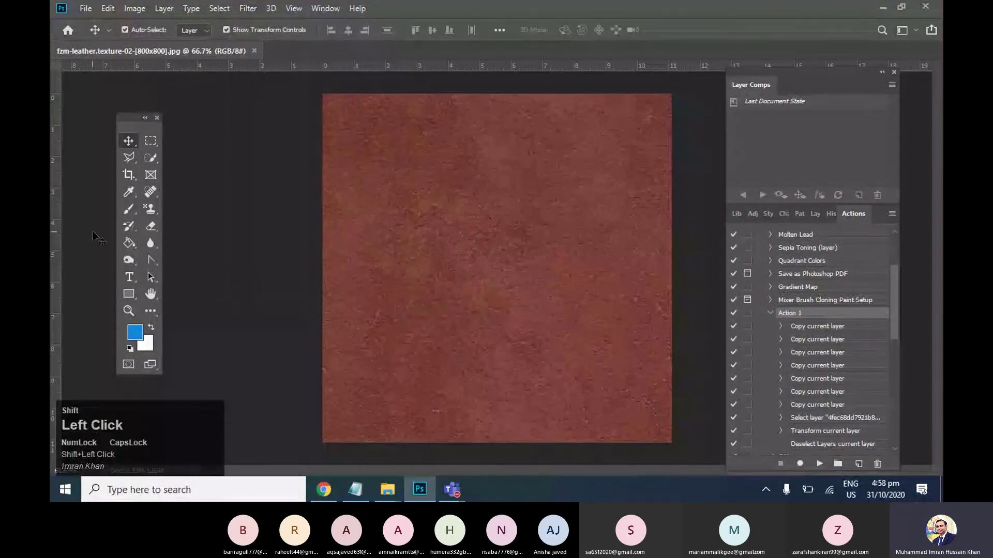
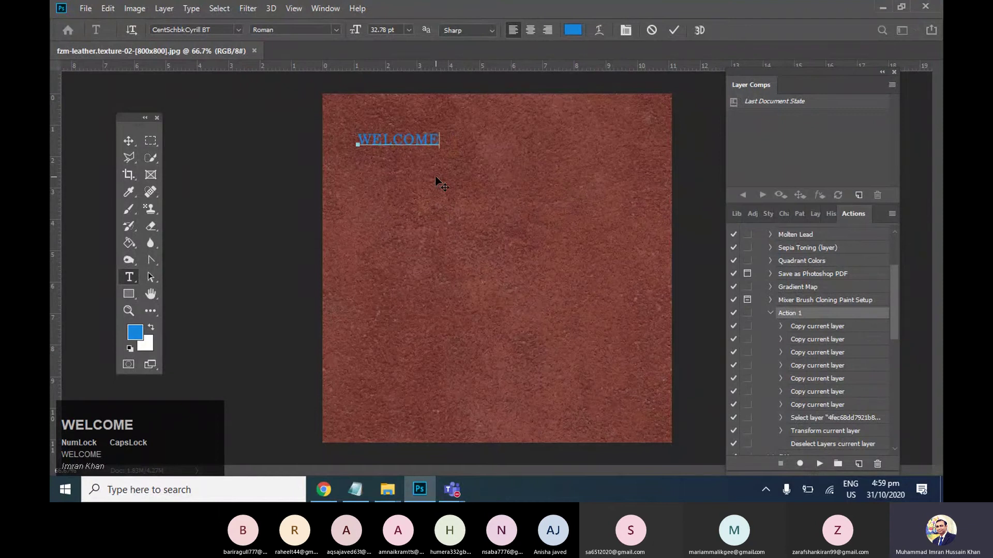
drag(117, 117, 138, 154)
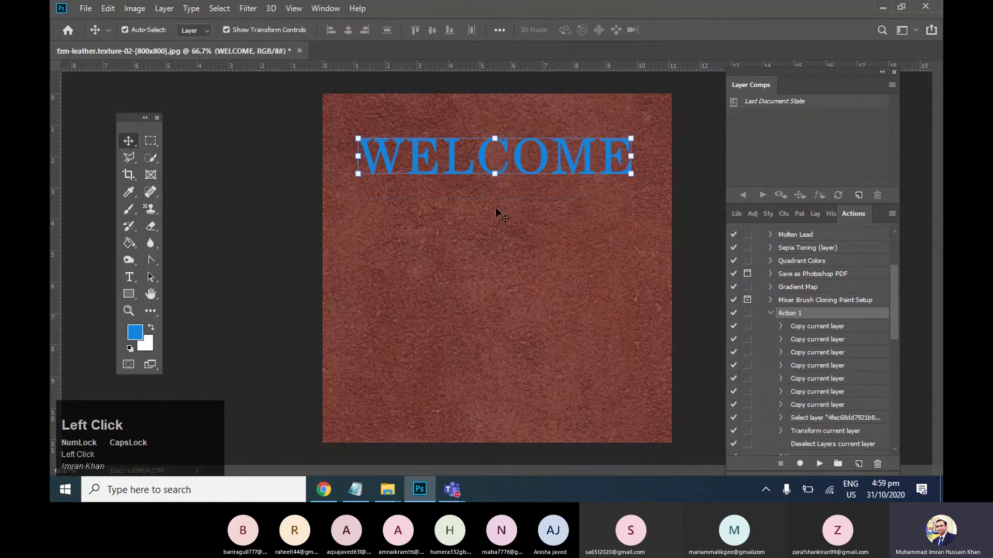
scroll(down, 3)
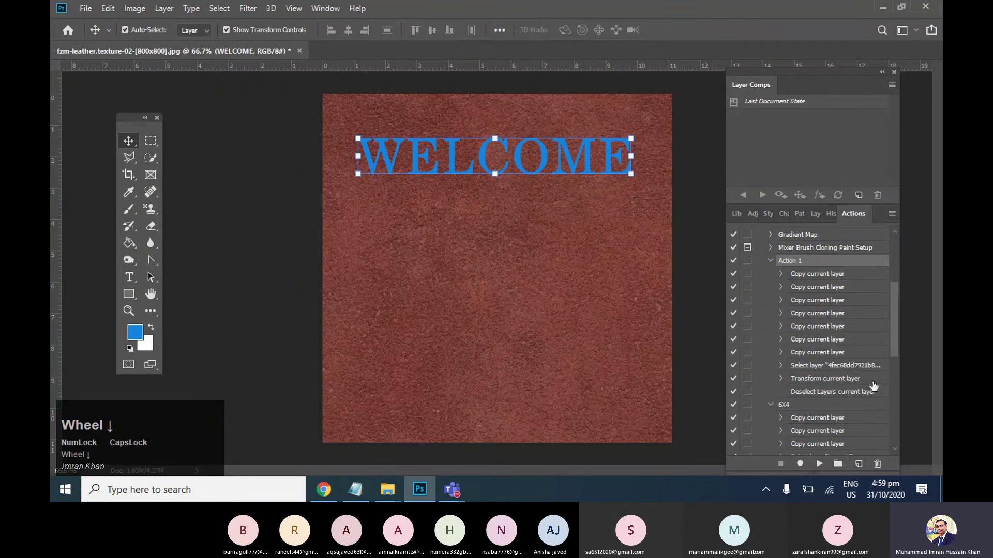
- Start recording Action 2 and apply the Eye Candy 7 Bevel filter to the WELCOME text
click(859, 473)
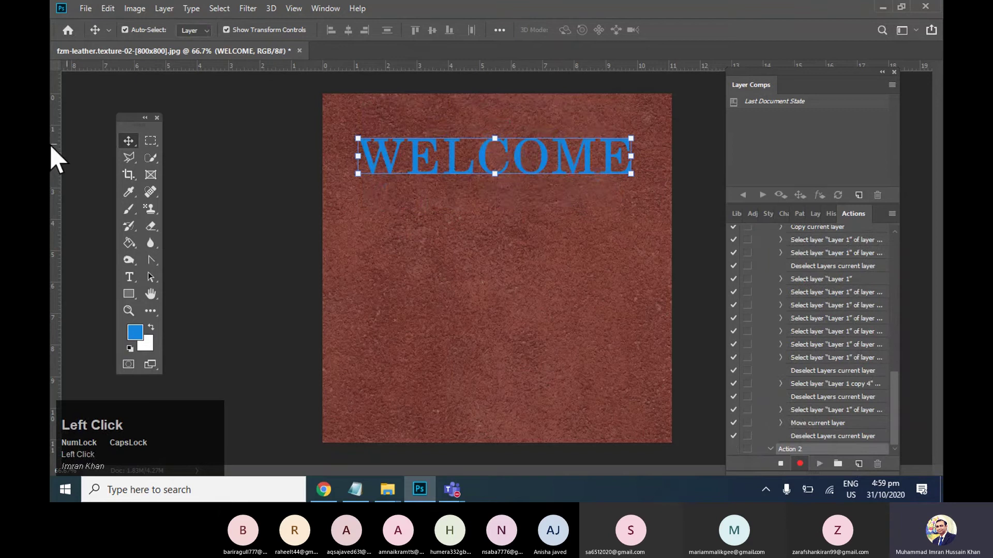
click(266, 22)
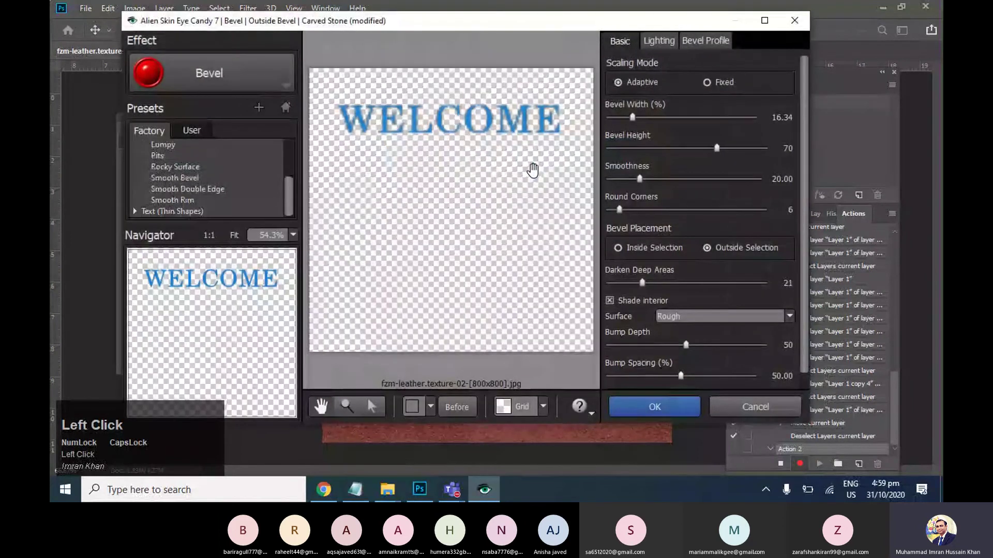
click(260, 94)
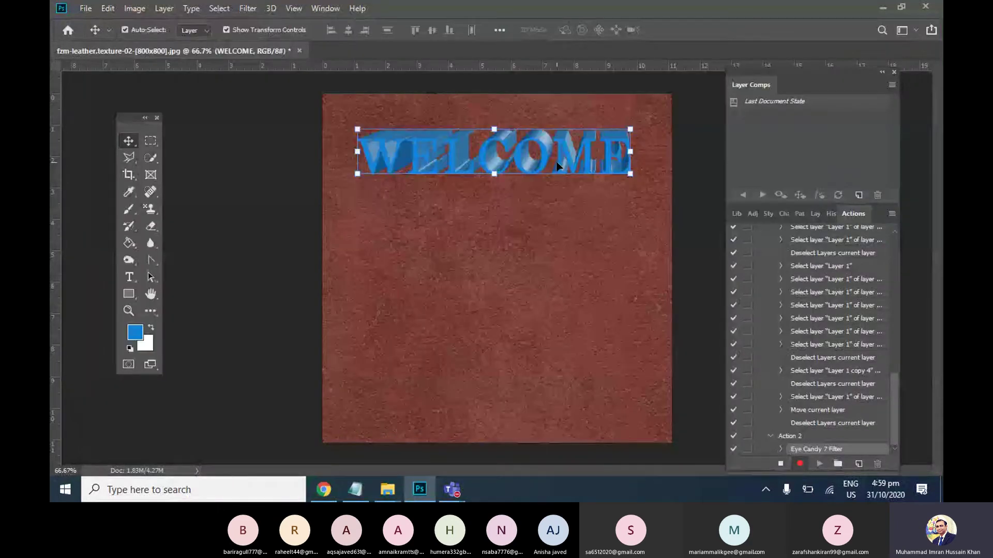
- Centre the bevelled WELCOME text on the canvas and rotate it diagonally within the recording
drag(574, 160, 447, 190)
scroll(down, 3)
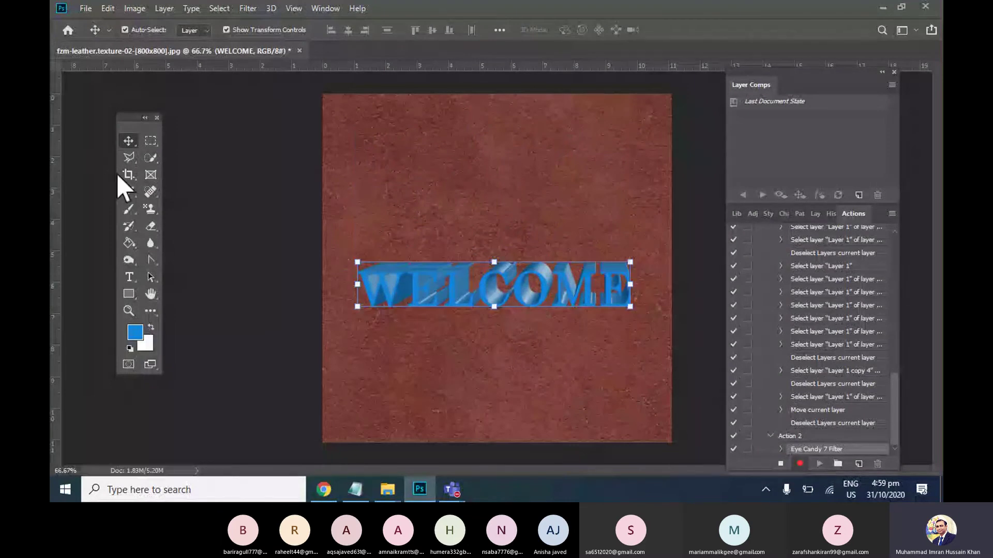
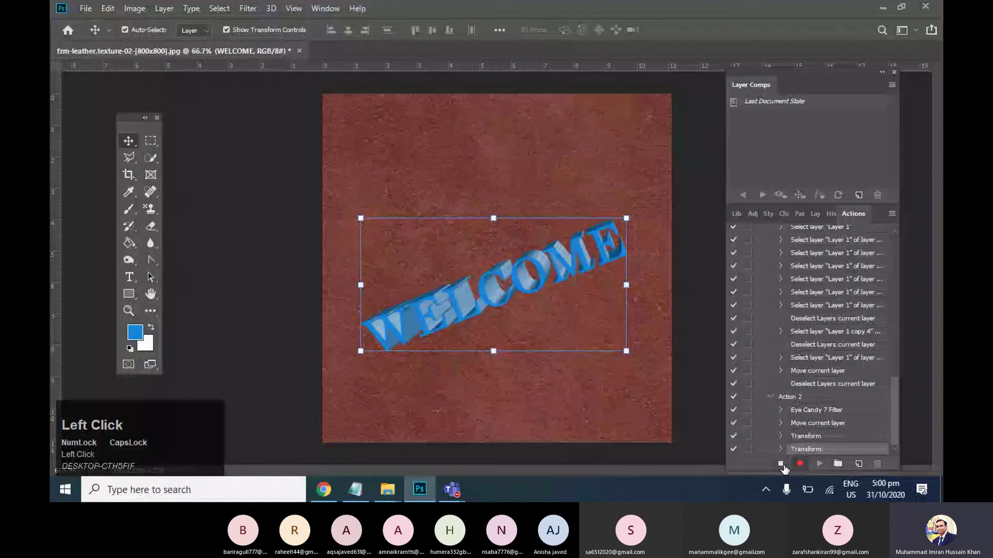
scroll(down, 3)
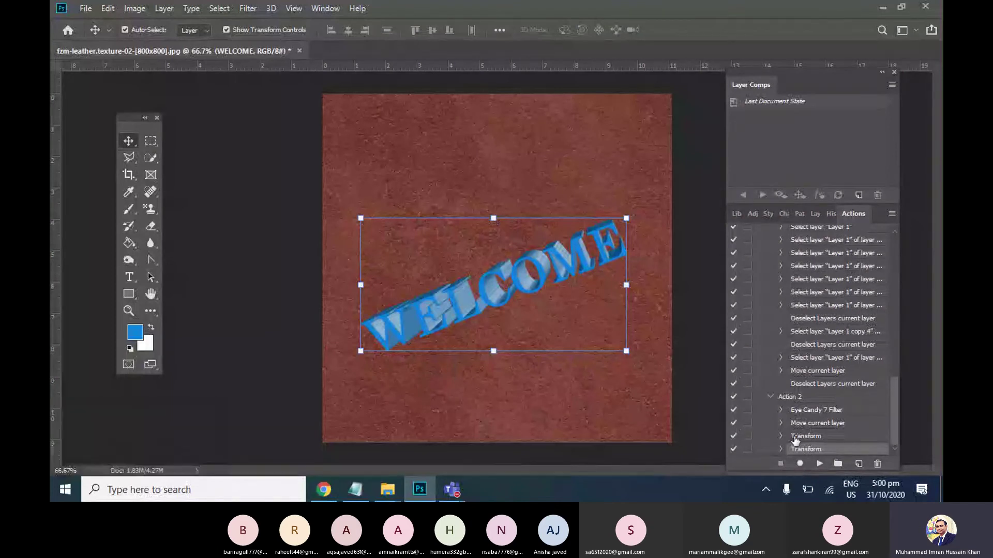
- Discard the leather texture's changes and create a new blank Untitled document
click(475, 188)
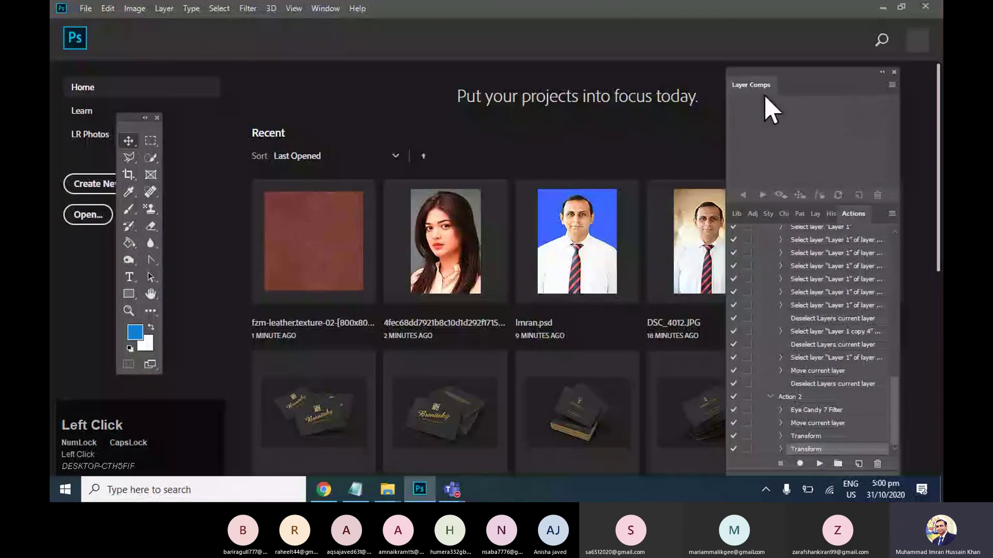
scroll(up, 3)
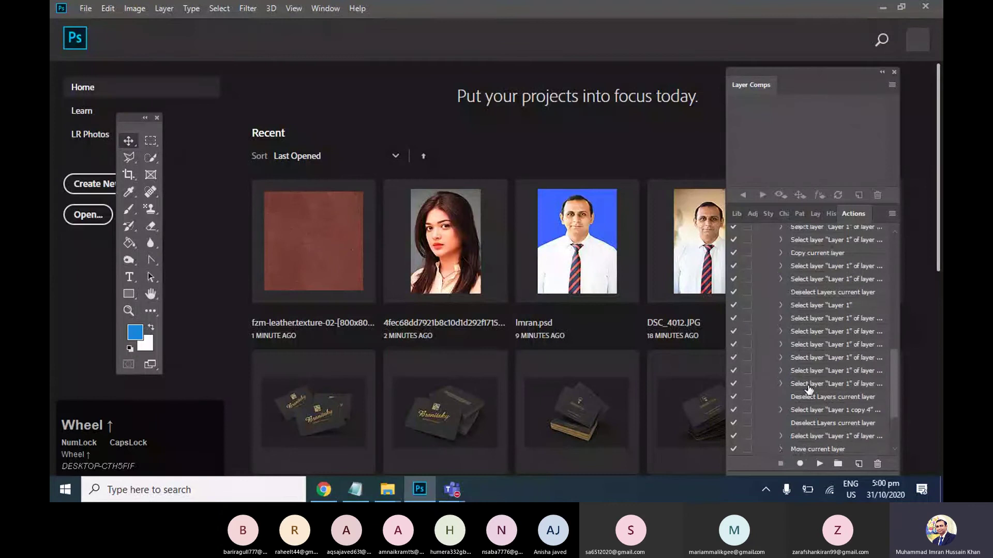
click(95, 13)
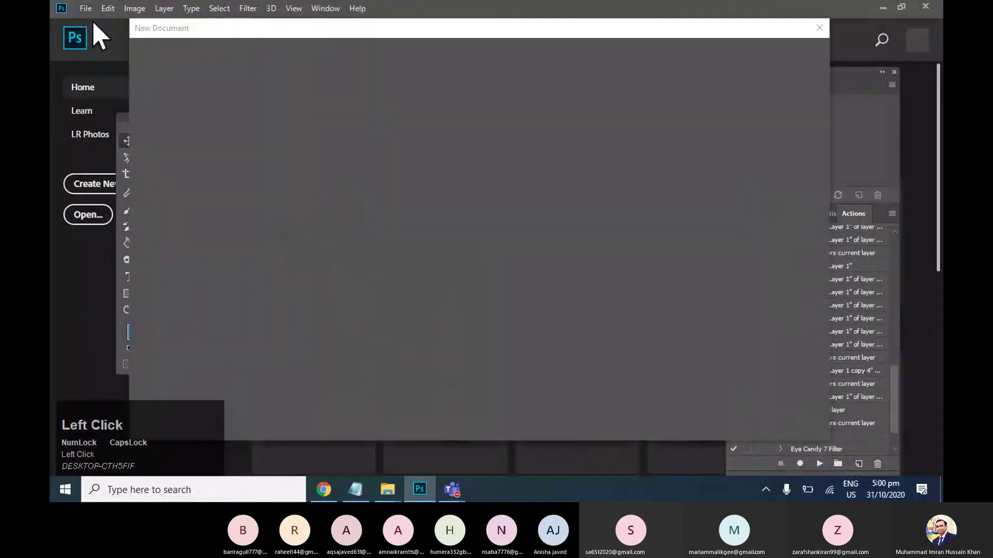
click(502, 287)
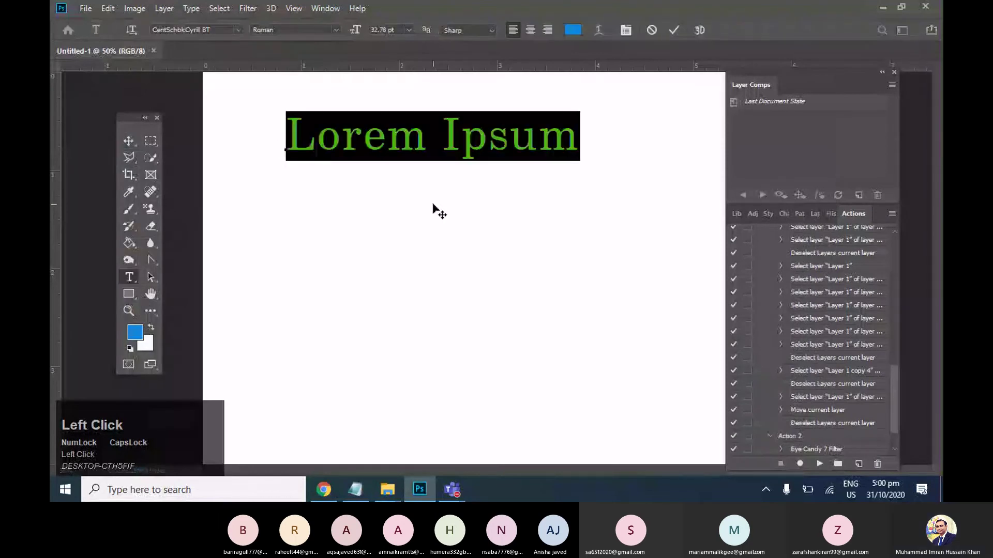
- Add a line of blue text 'imran' near the top of the new document
key(Caps_Lock)
text(imr)
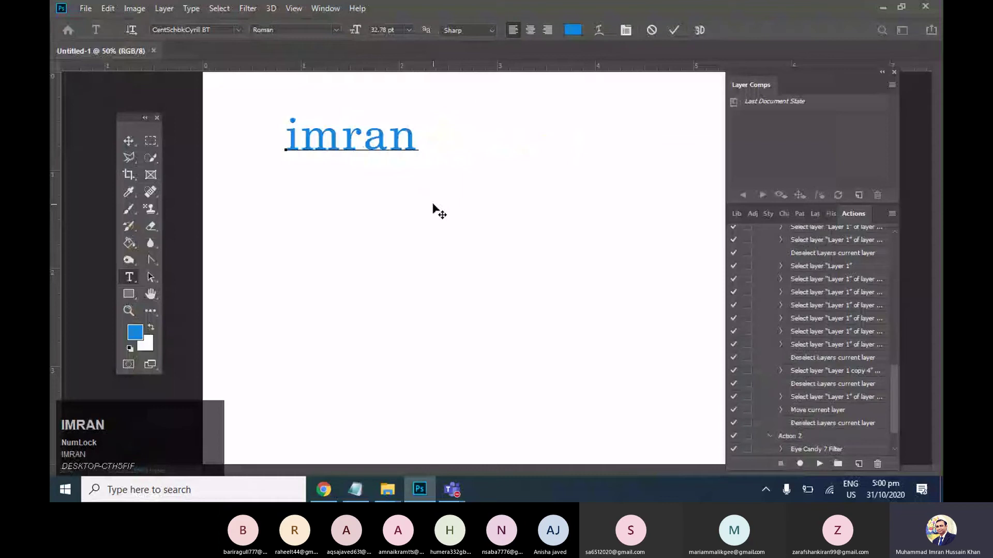
- Scale up the imran text layer and commit the enlargement
click(139, 146)
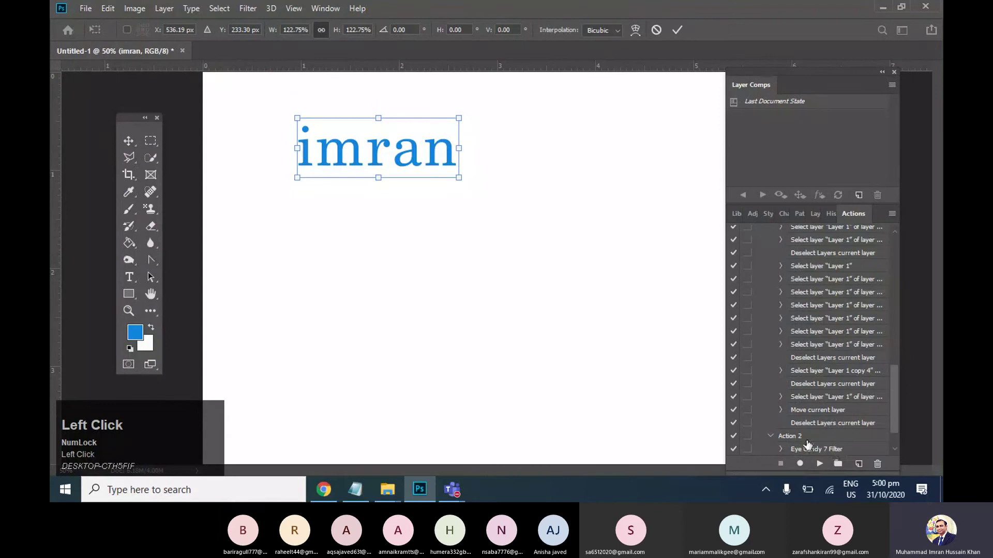
scroll(down, 3)
click(786, 417)
scroll(up, 3)
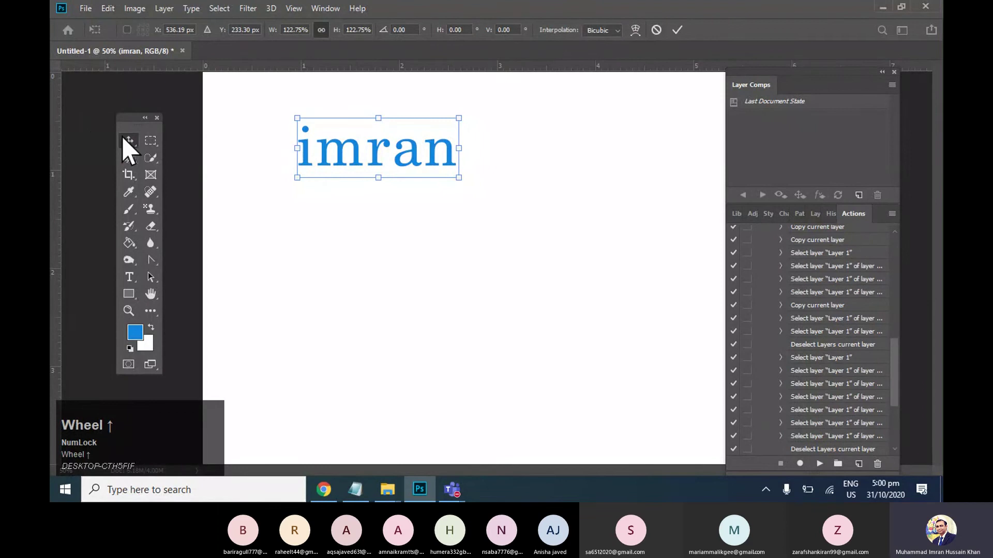
click(131, 149)
- Enable dialog pauses on Action 2 and replay it, leaving the text rotated diagonally
scroll(down, 3)
click(753, 426)
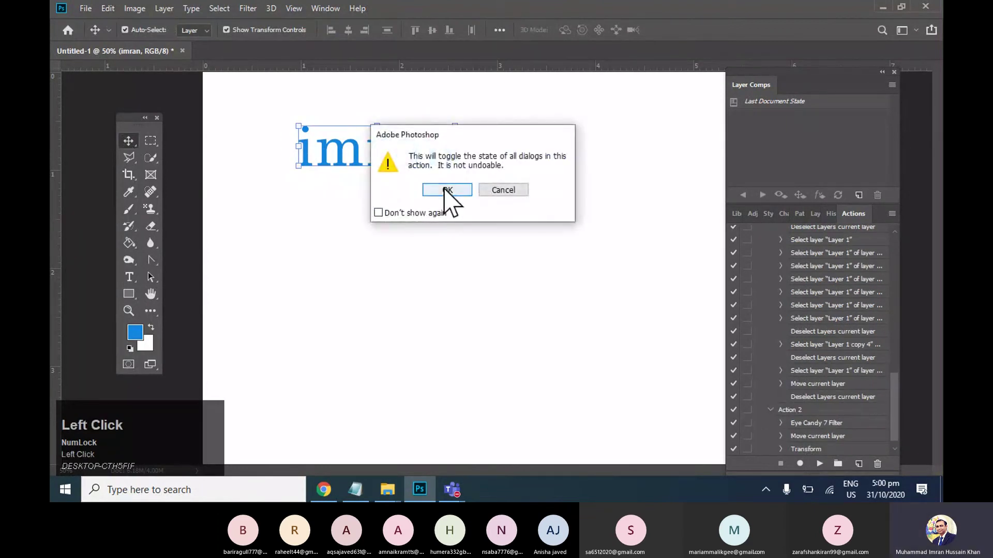
scroll(down, 3)
click(823, 471)
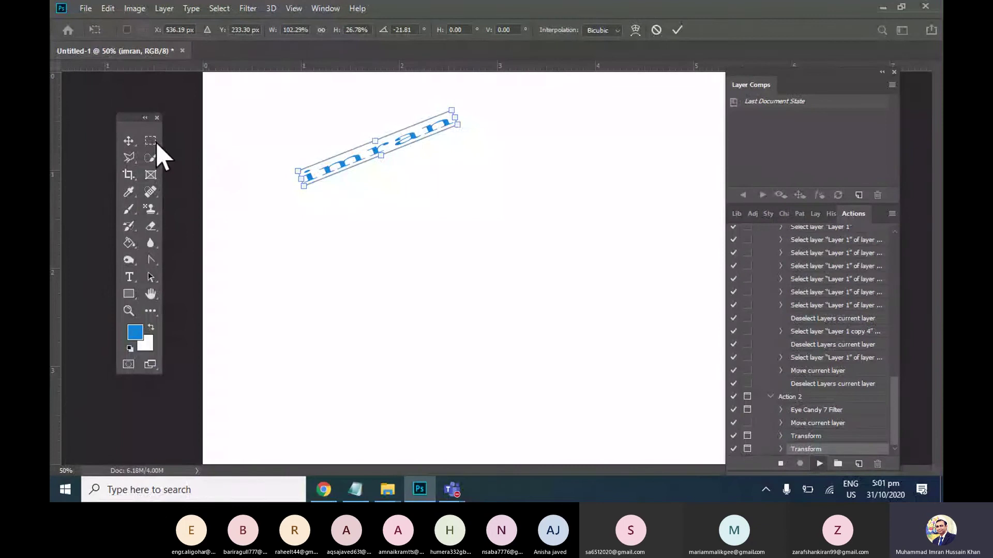
drag(135, 154, 785, 414)
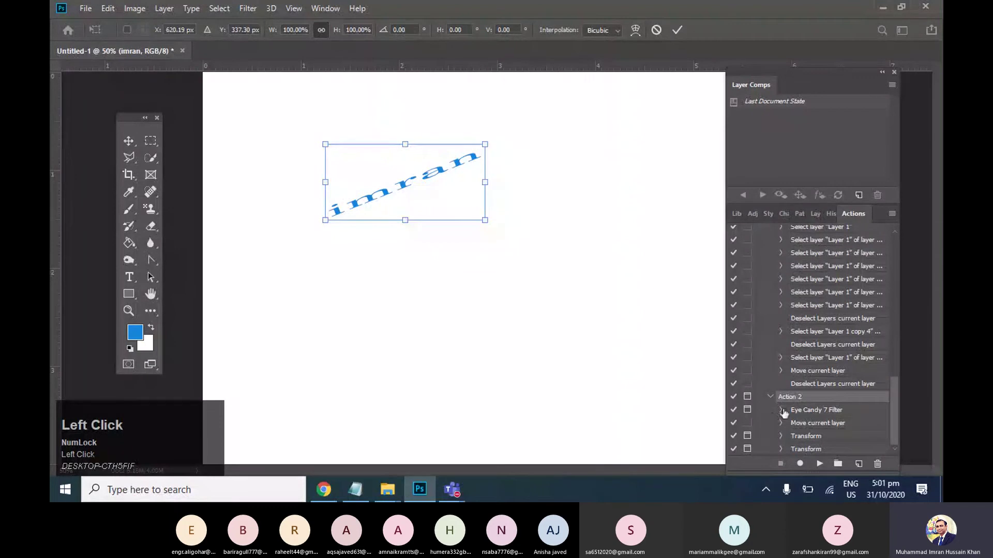
key(Escape)
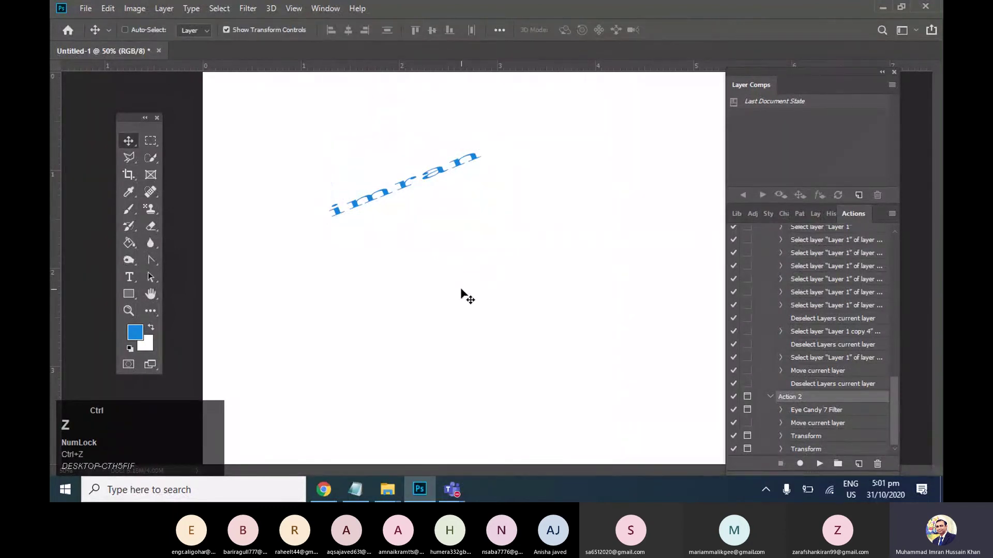
- Reopen the leather texture image from the recent files
click(168, 63)
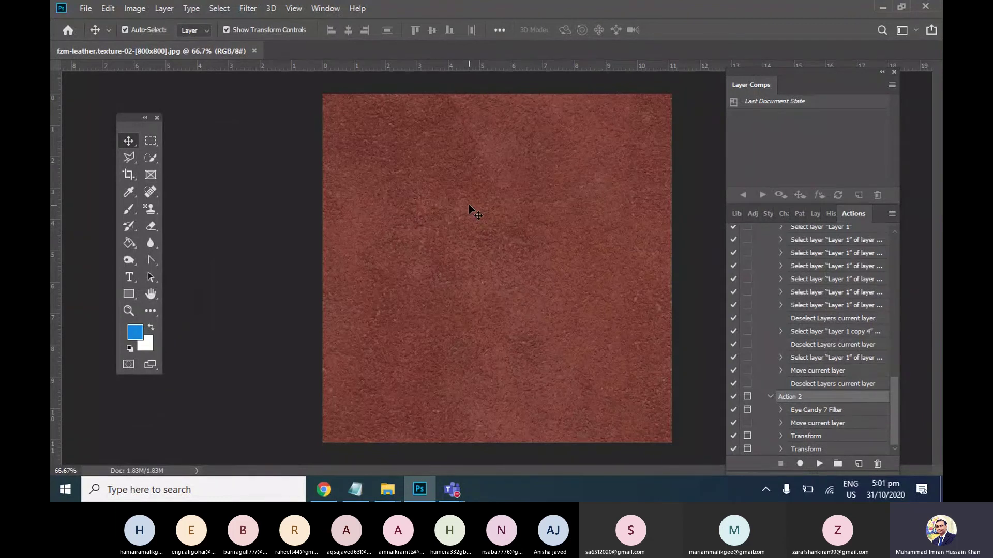
- View the eight-photo sheet IMRAN.jpg in Photos and return to Photoshop
click(262, 65)
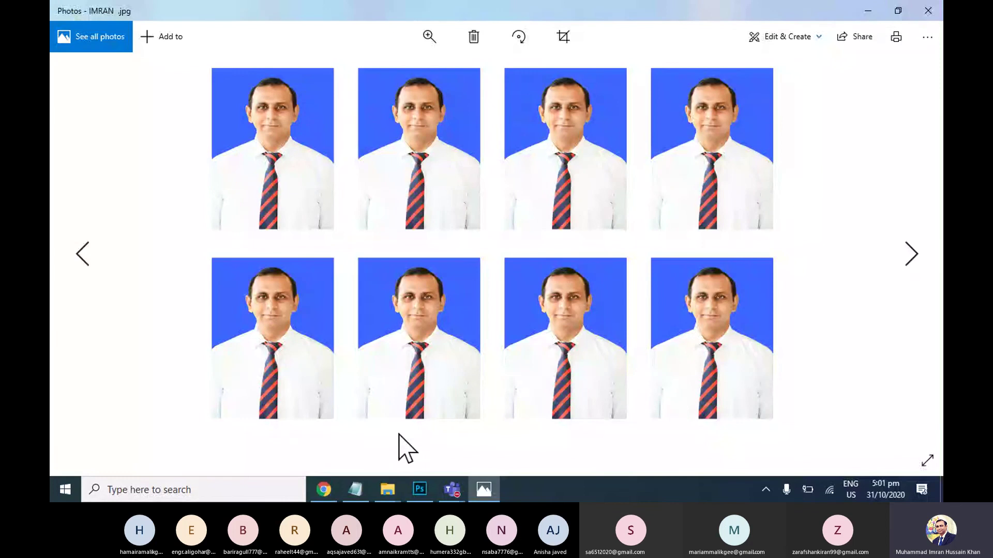
click(720, 270)
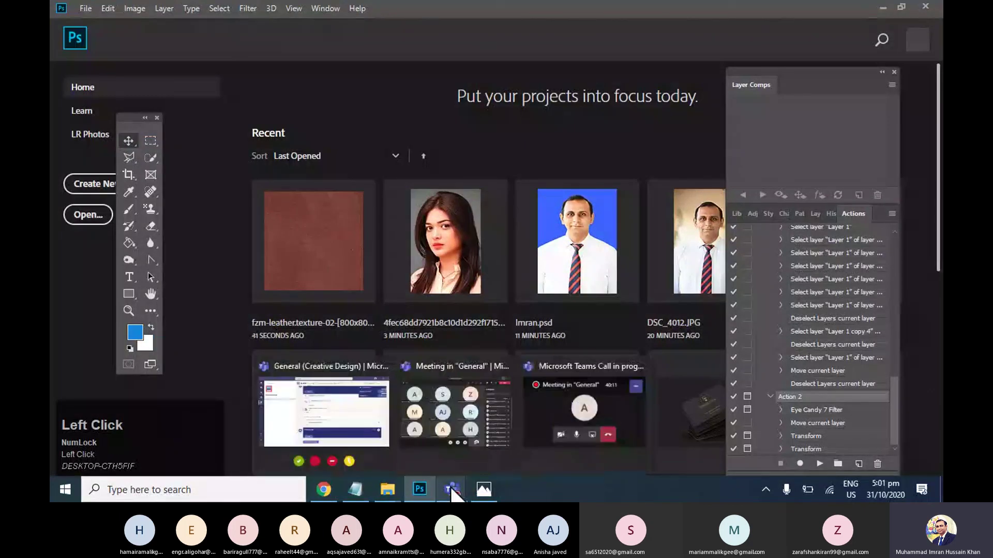
- Bring the Teams meeting window forward to reach its recording controls
click(438, 257)
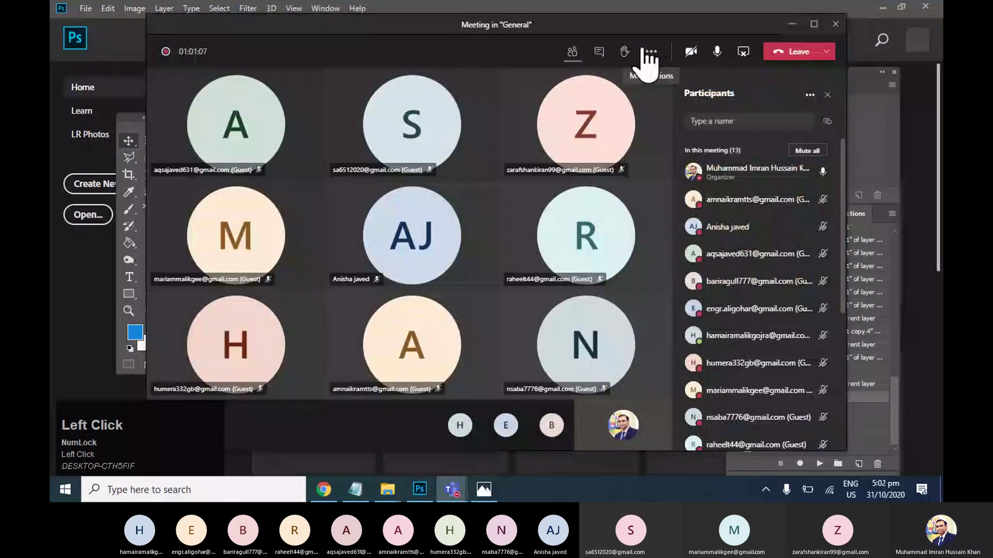